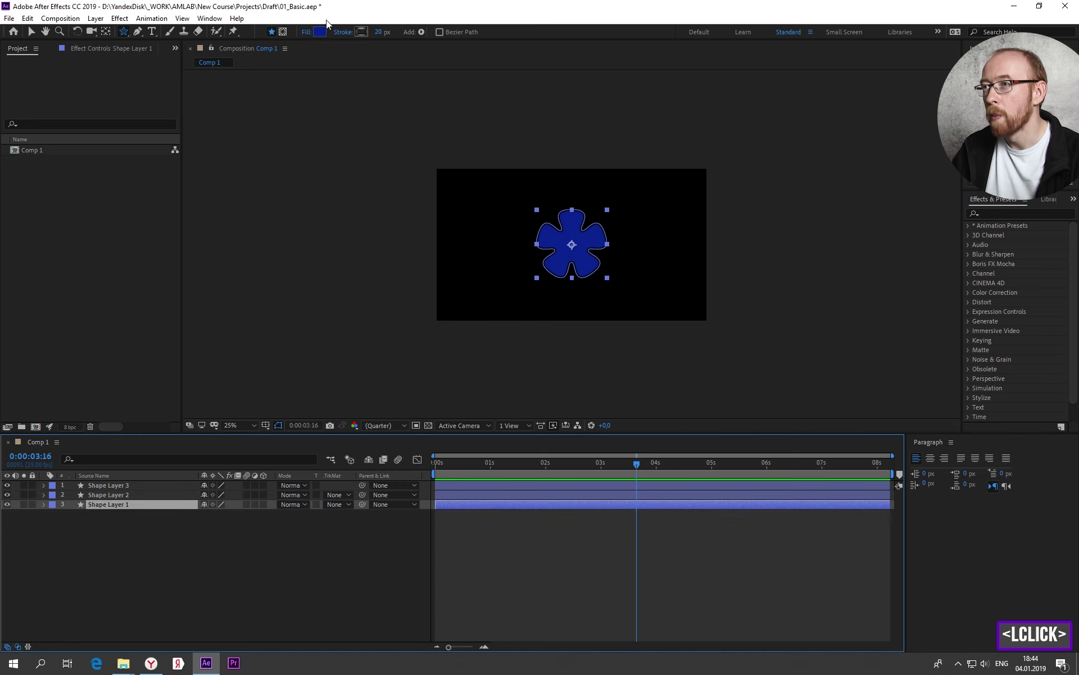
- Recolor the three flower layers teal, purple and blue and spread them apart on the canvas
click(329, 34)
click(602, 372)
click(691, 333)
double_click(137, 489)
click(33, 38)
click(603, 244)
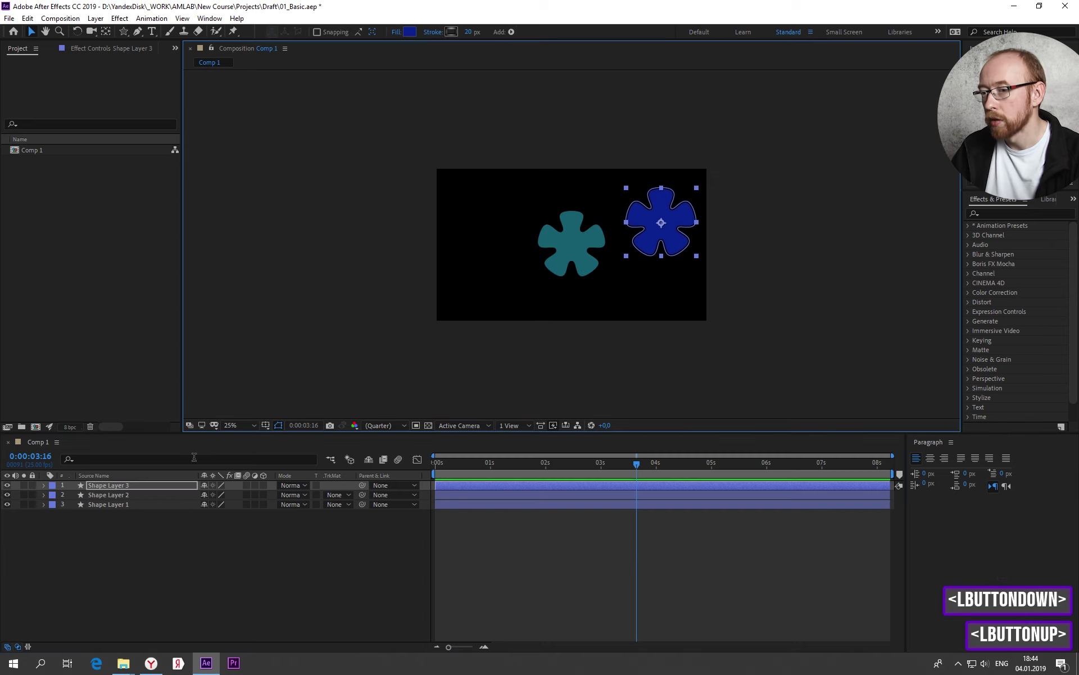
click(127, 499)
click(567, 264)
click(155, 506)
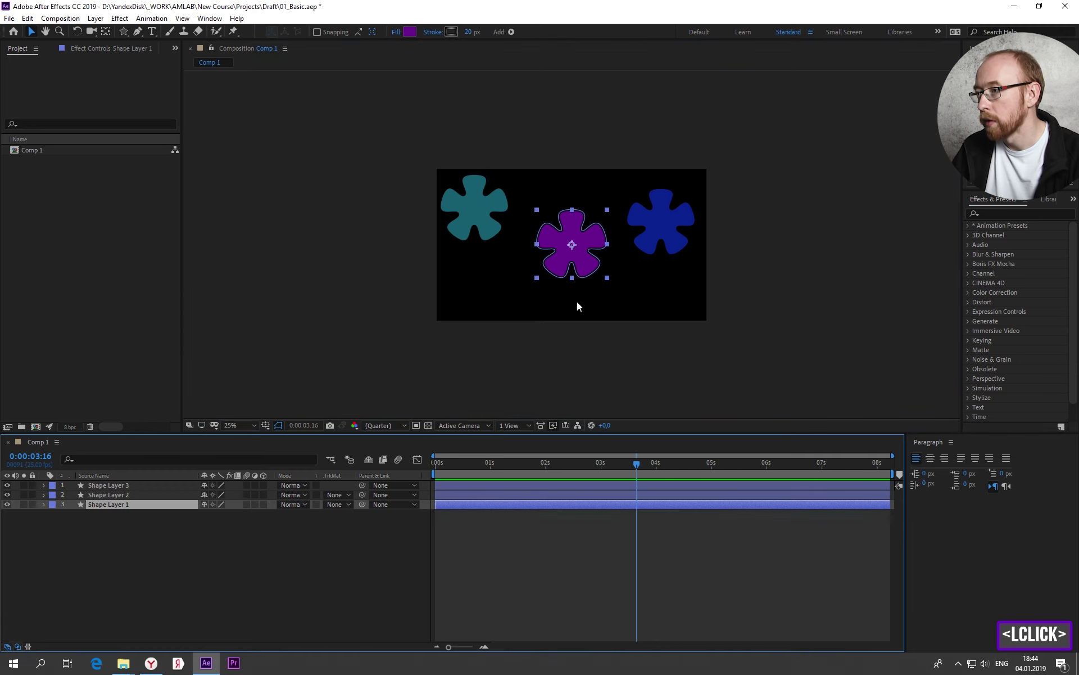
click(587, 272)
click(491, 209)
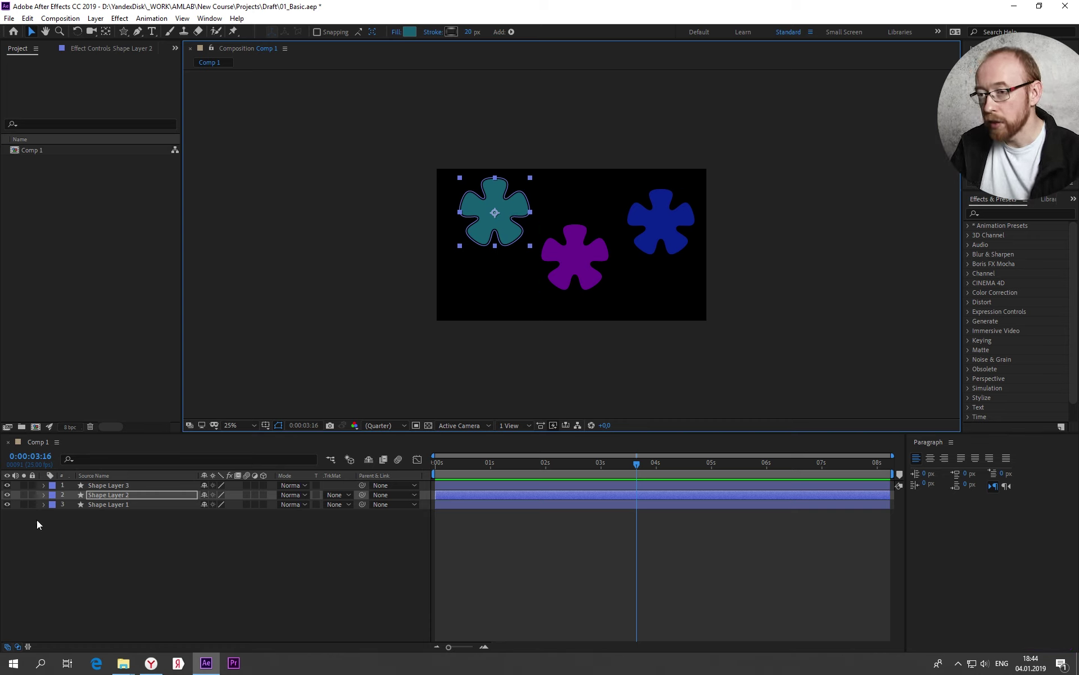
- Parent Shape Layers 2 and 3 (teal and blue flowers) to Shape Layer 1, the purple flower
click(134, 493)
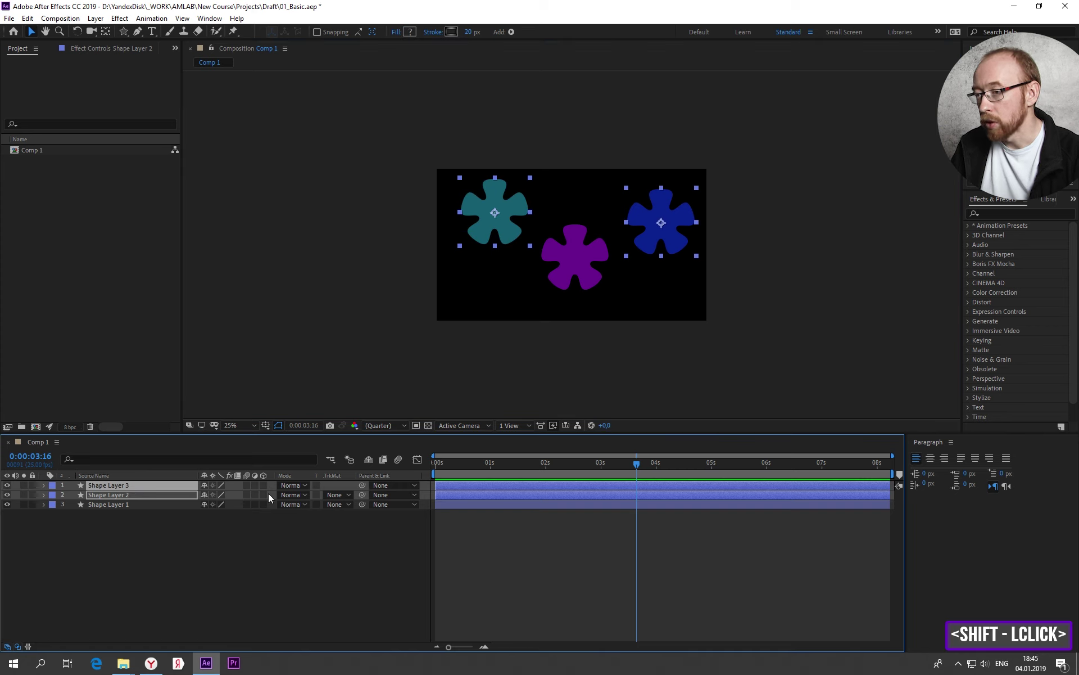
click(408, 488)
click(421, 543)
click(135, 510)
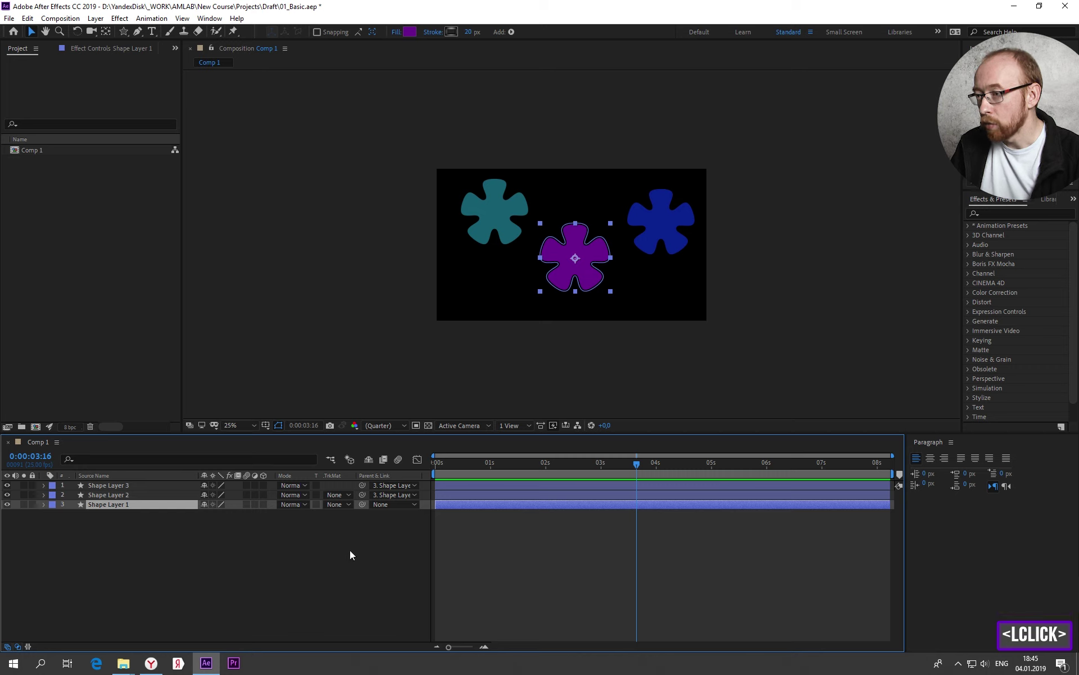
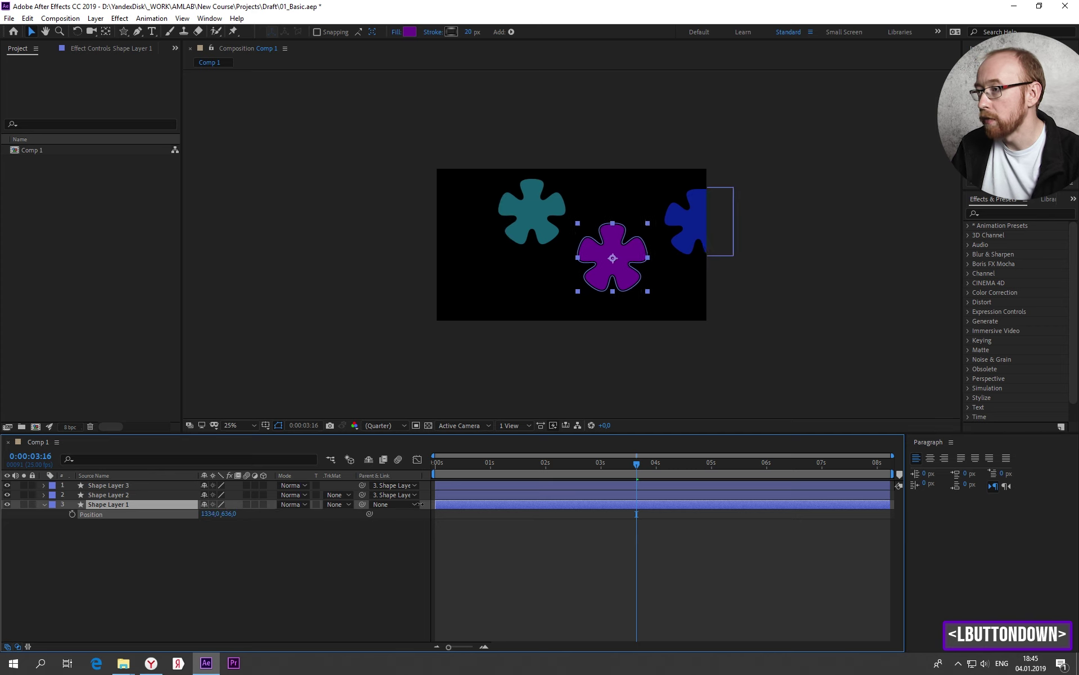
- Test moving and scaling the purple flower so the parented flowers follow, undoing each change
key(ctrl+z)
click(218, 538)
click(133, 507)
key(ctrl+z)
key(s)
key(s)
key(s)
click(218, 519)
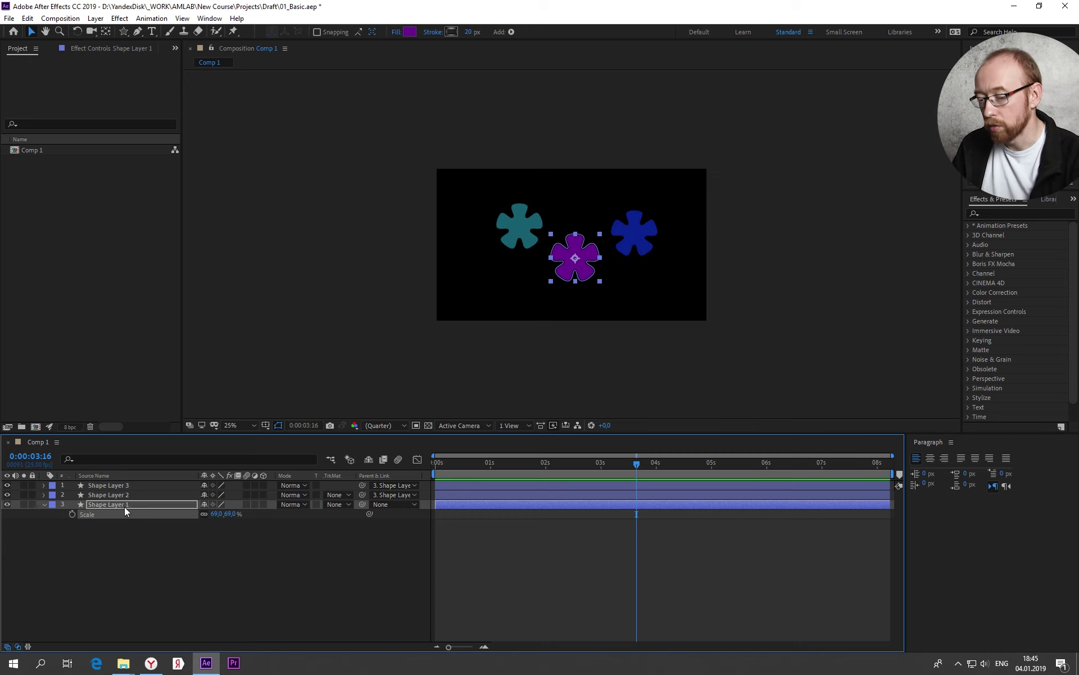
- Test-rotate the purple flower, undo it, and set Layers 2 and 3's Parent back to None
key(r)
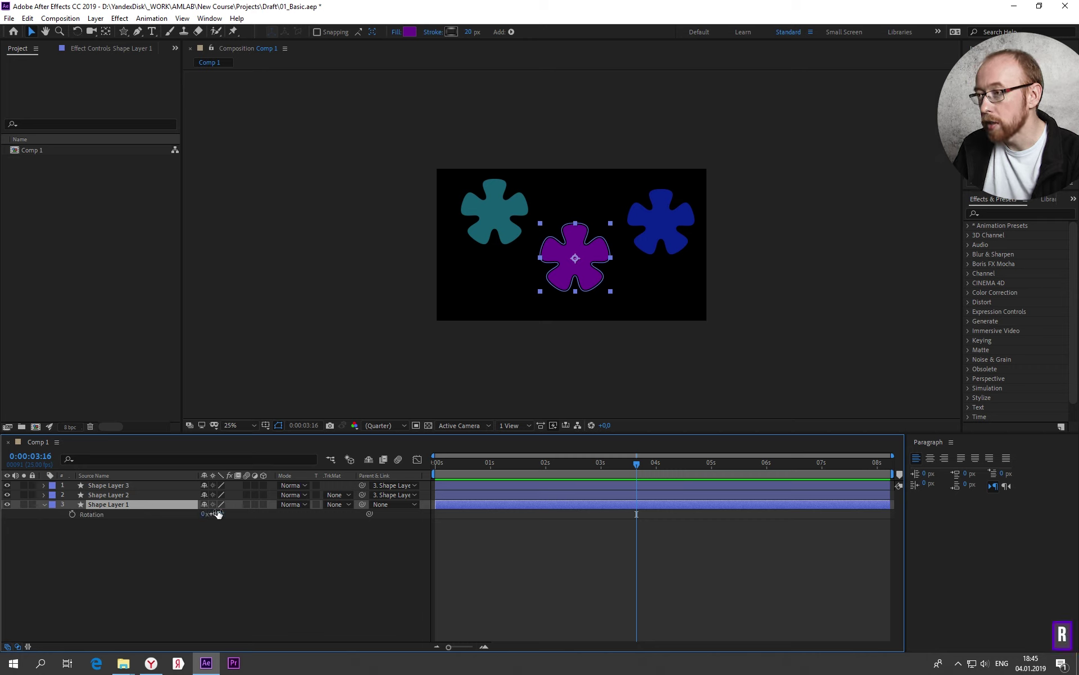
click(217, 515)
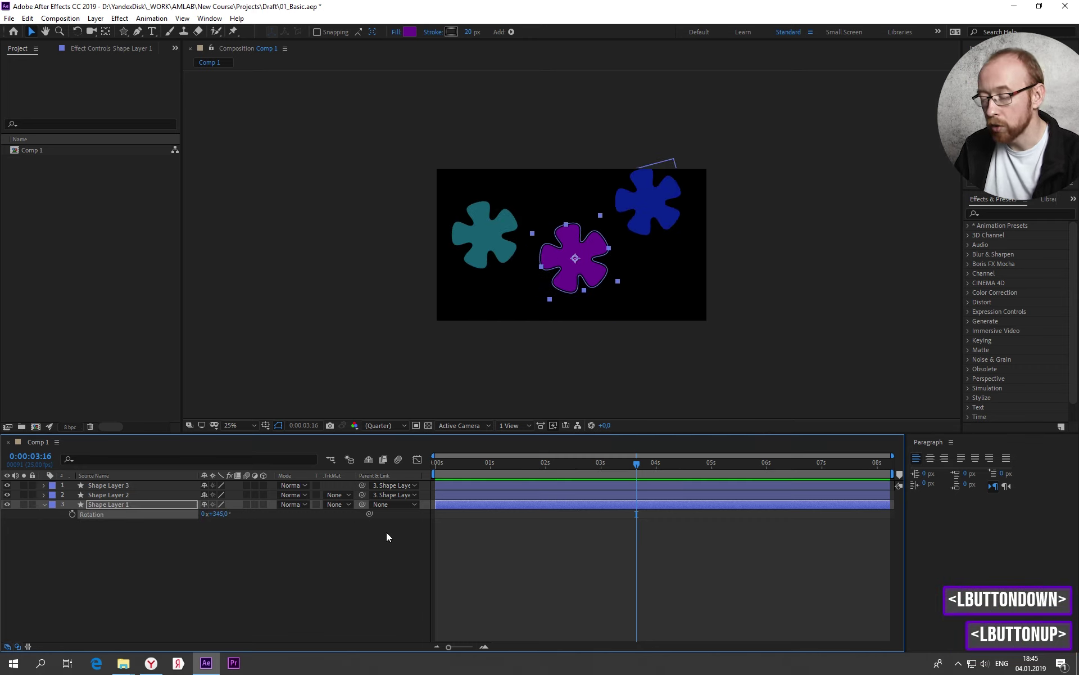
key(ctrl+z)
click(227, 571)
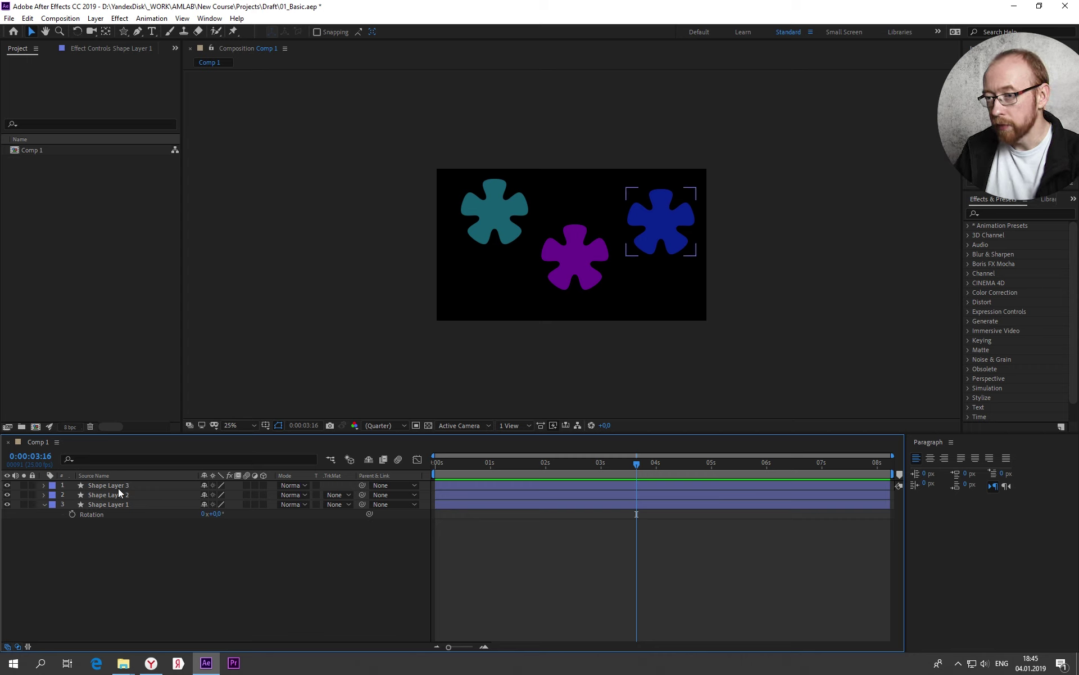
- Enable an expression on the Rotation property of the teal flower, Shape Layer 2
click(123, 499)
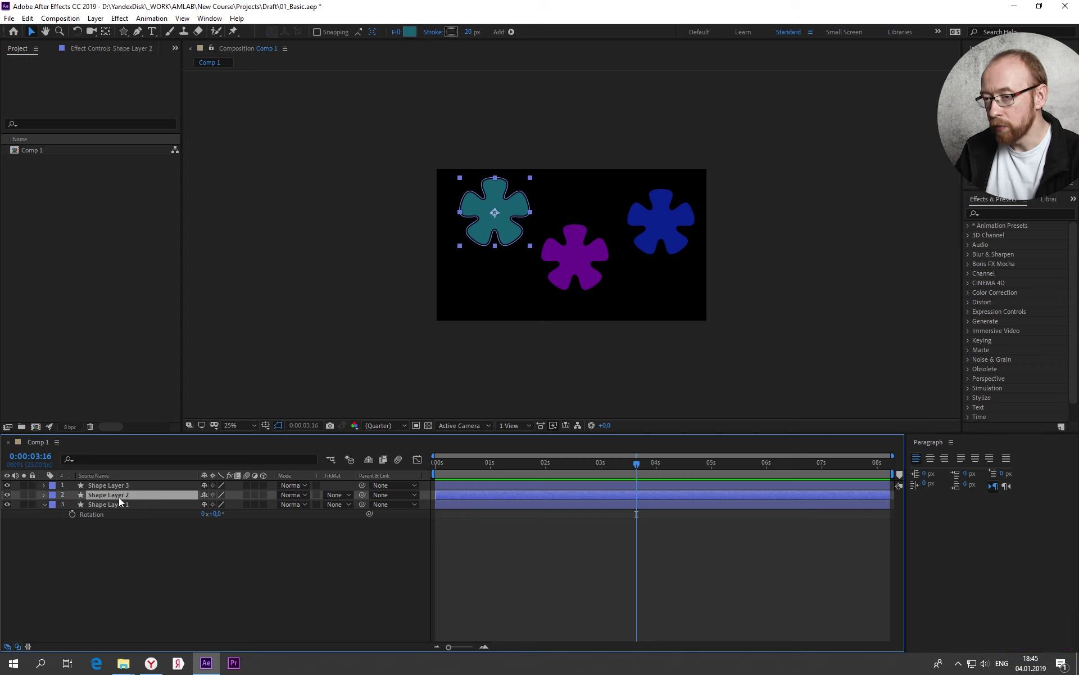
key(r)
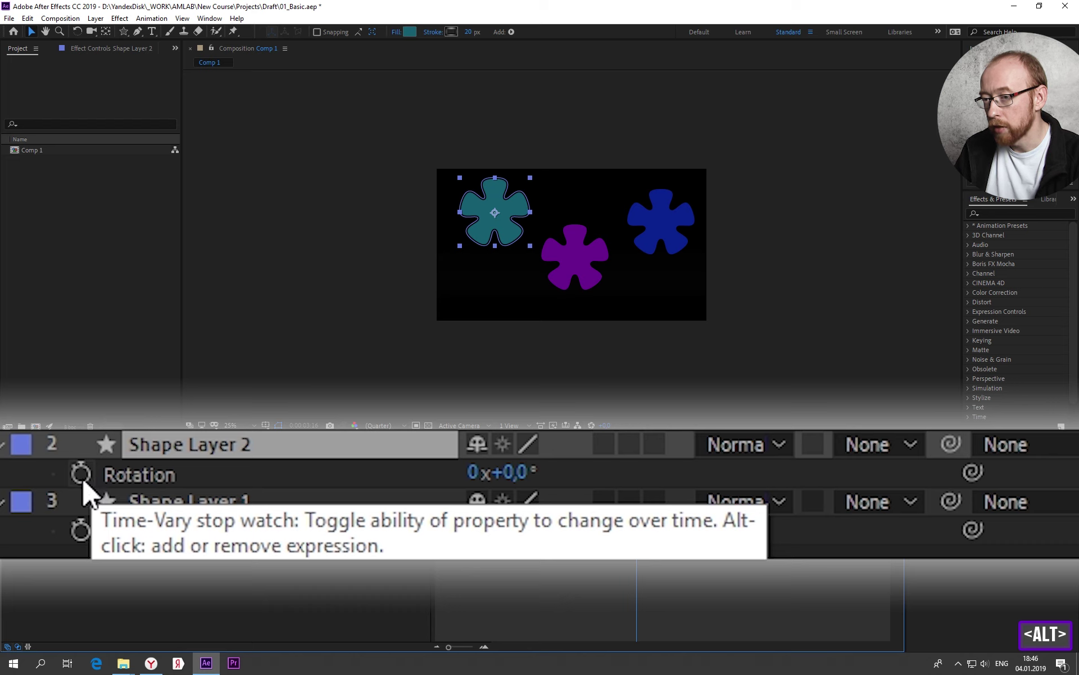
click(90, 490)
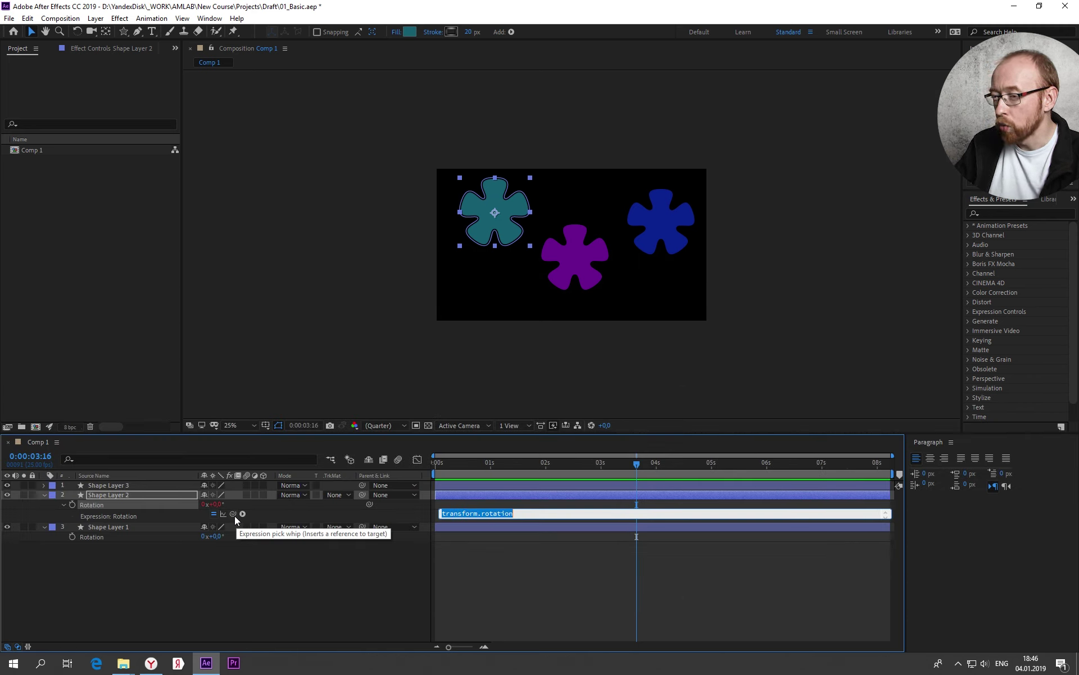
- Pick-whip the teal flower's Rotation to thisComp.layer("Shape Layer 1").transform.rotation and commit it
click(237, 520)
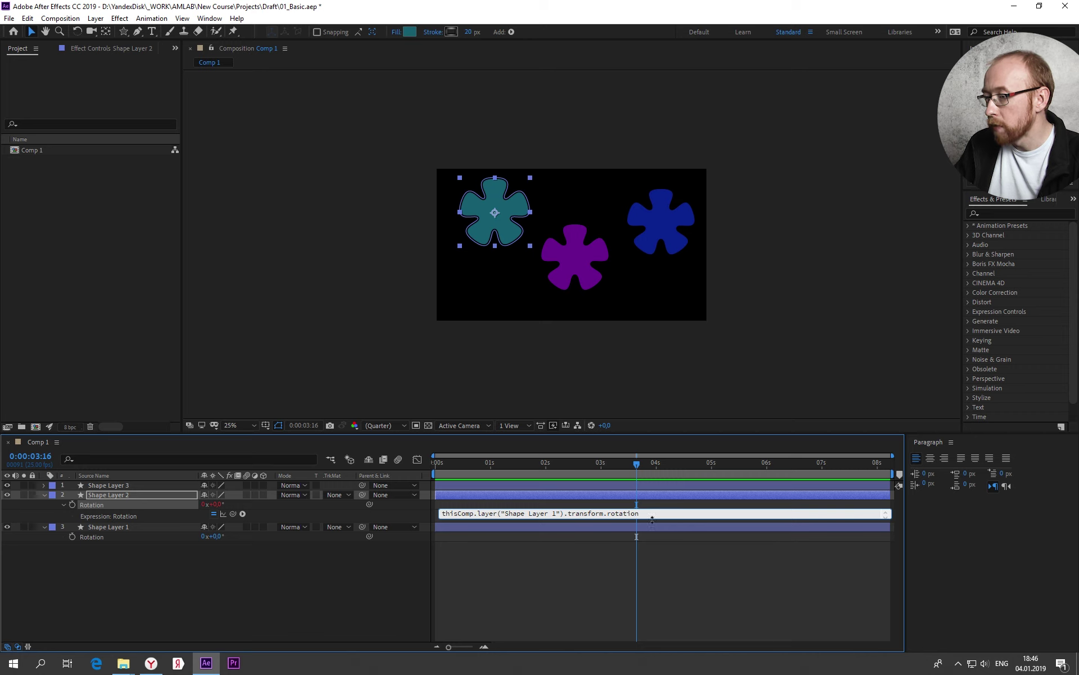
click(155, 520)
click(125, 520)
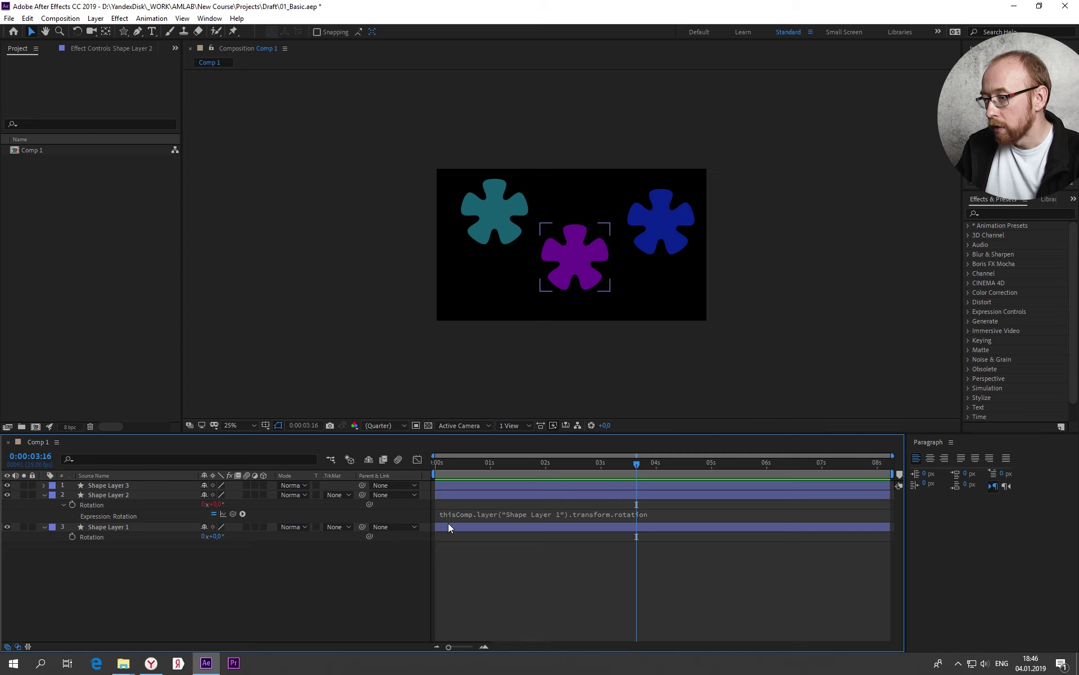
key(ctrl+1)
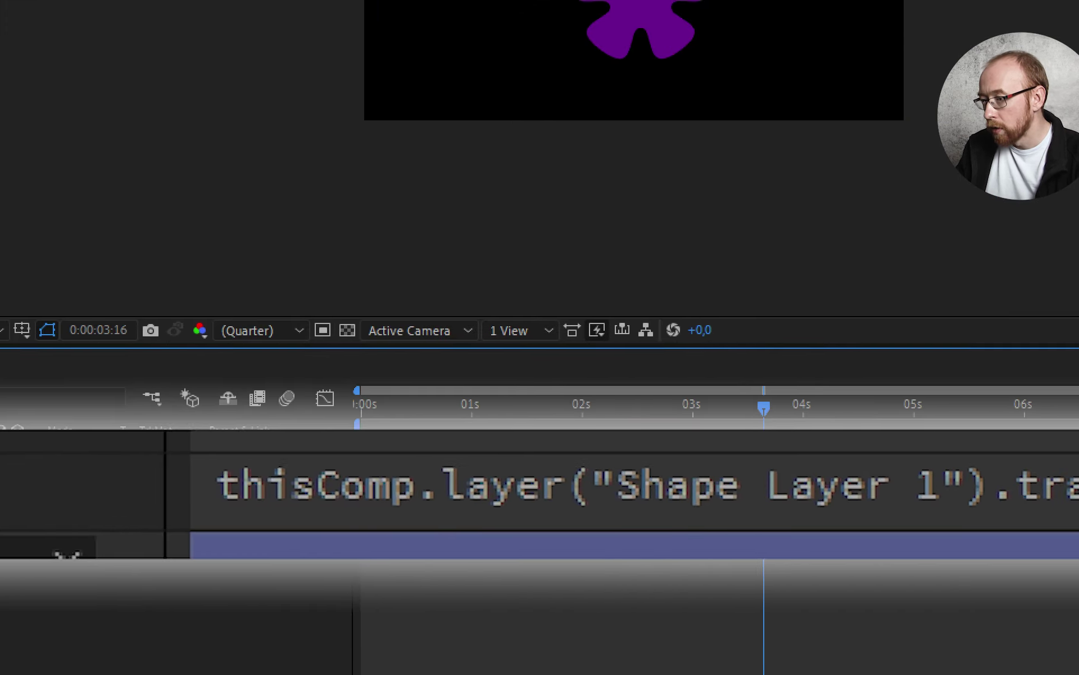
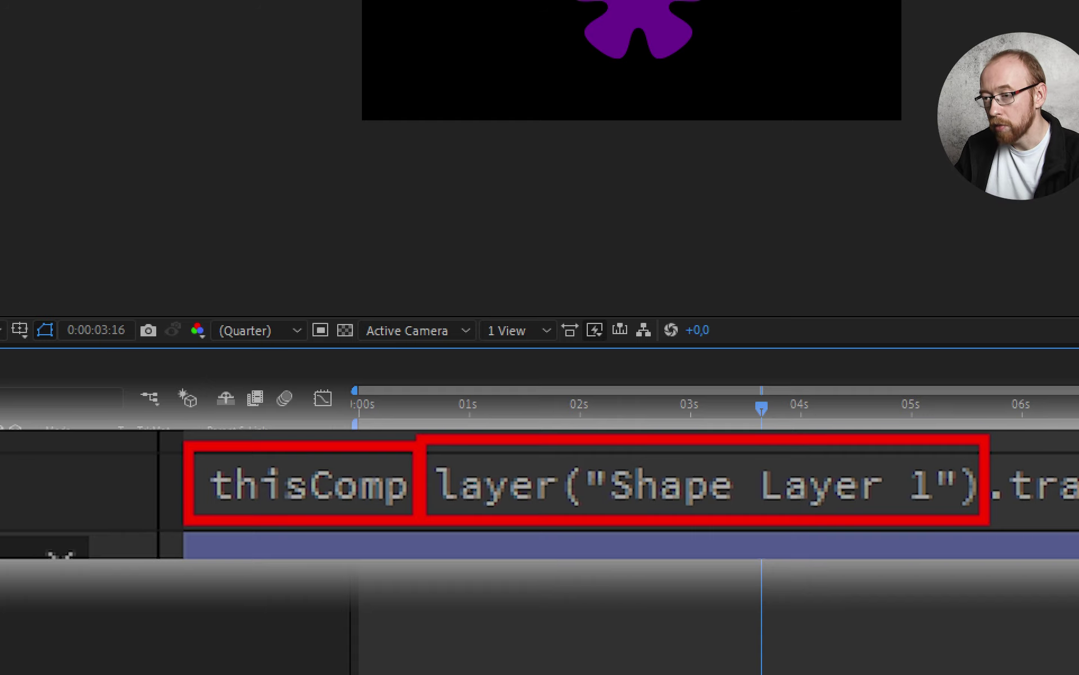
key(Escape)
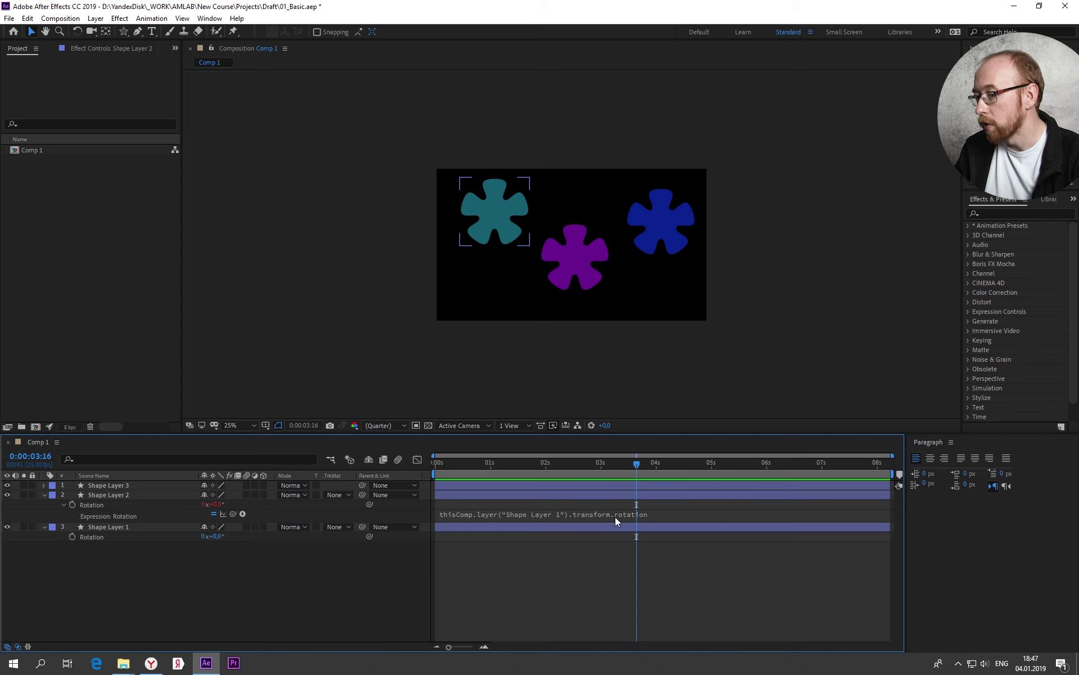
- Set the Rotation expression thisComp.layer("Shape Layer 1").transform.rotation and select Shape Layer 1
click(50, 532)
click(50, 531)
click(61, 548)
click(57, 550)
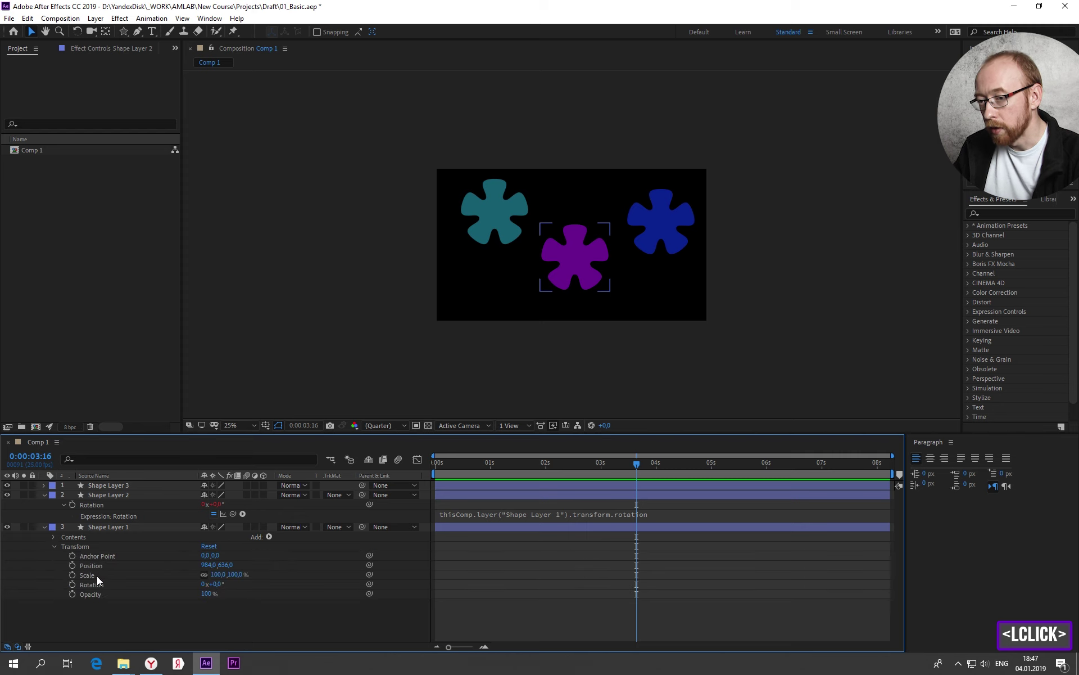
click(102, 590)
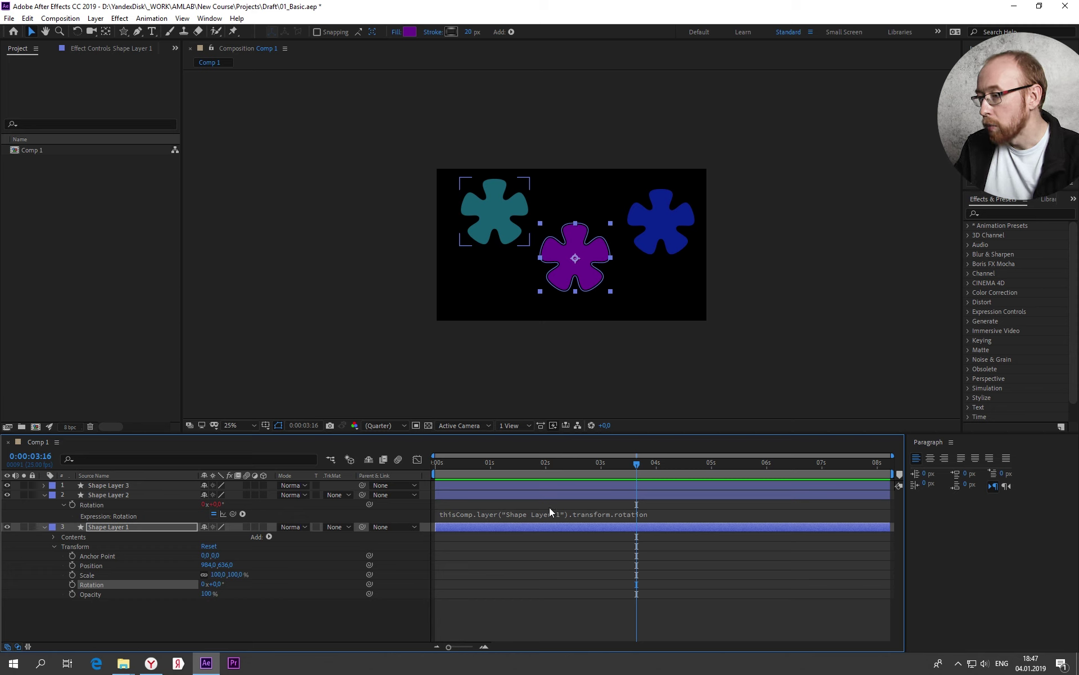
- Play back from the start to confirm the linked flower turns with the purple one, then select the blue flower
click(471, 469)
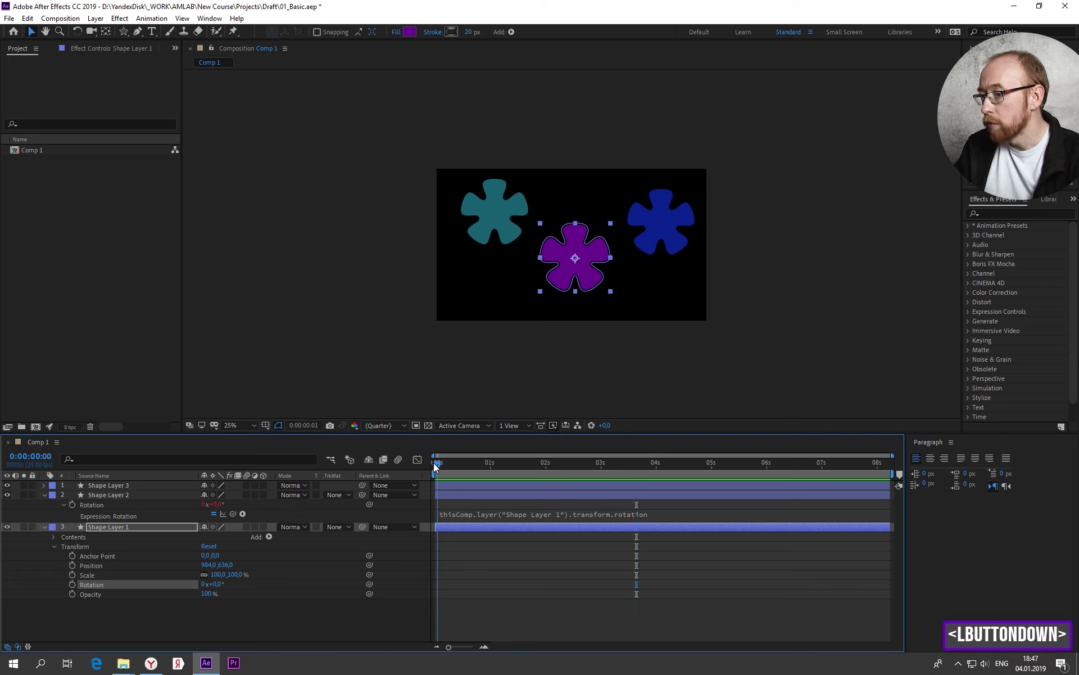
key(space)
key(space)
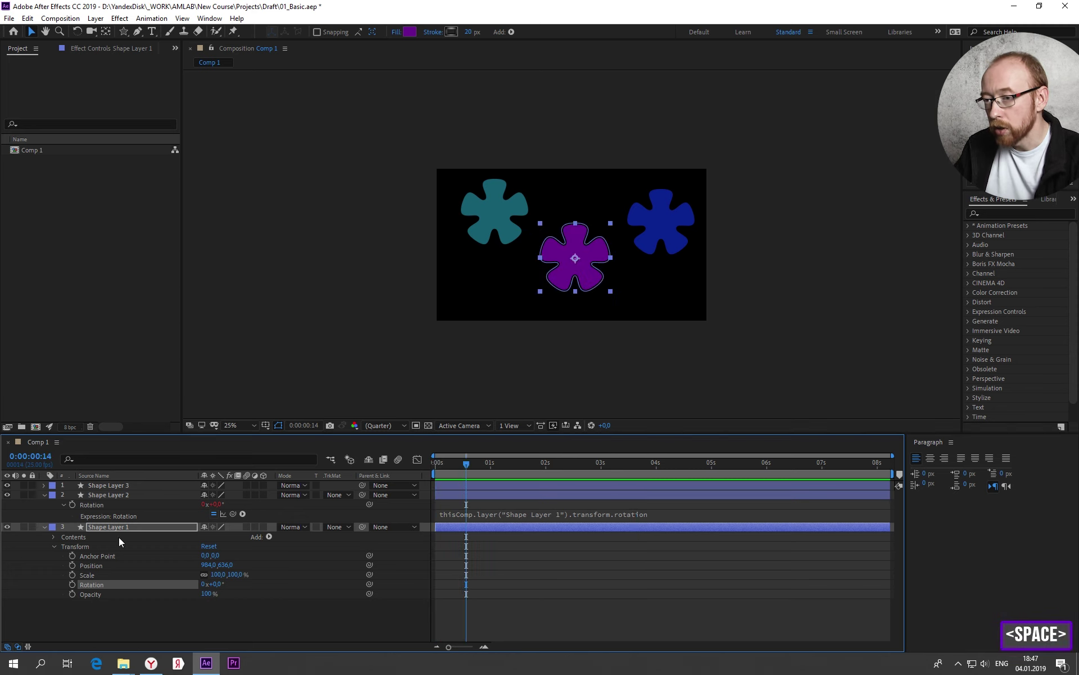
click(126, 531)
click(215, 590)
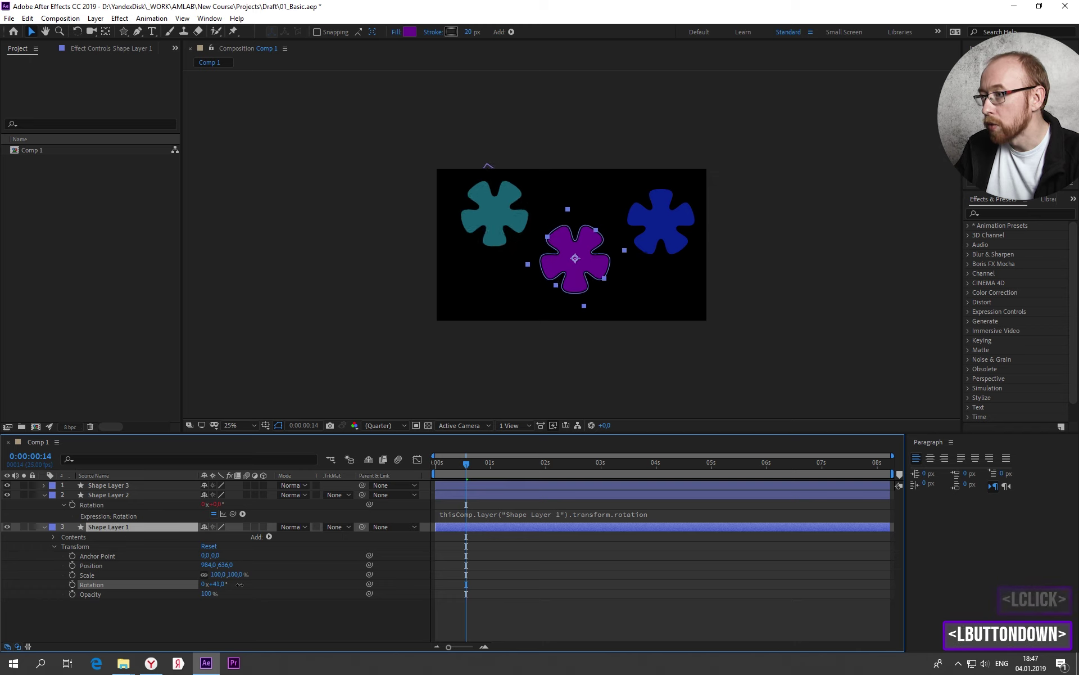
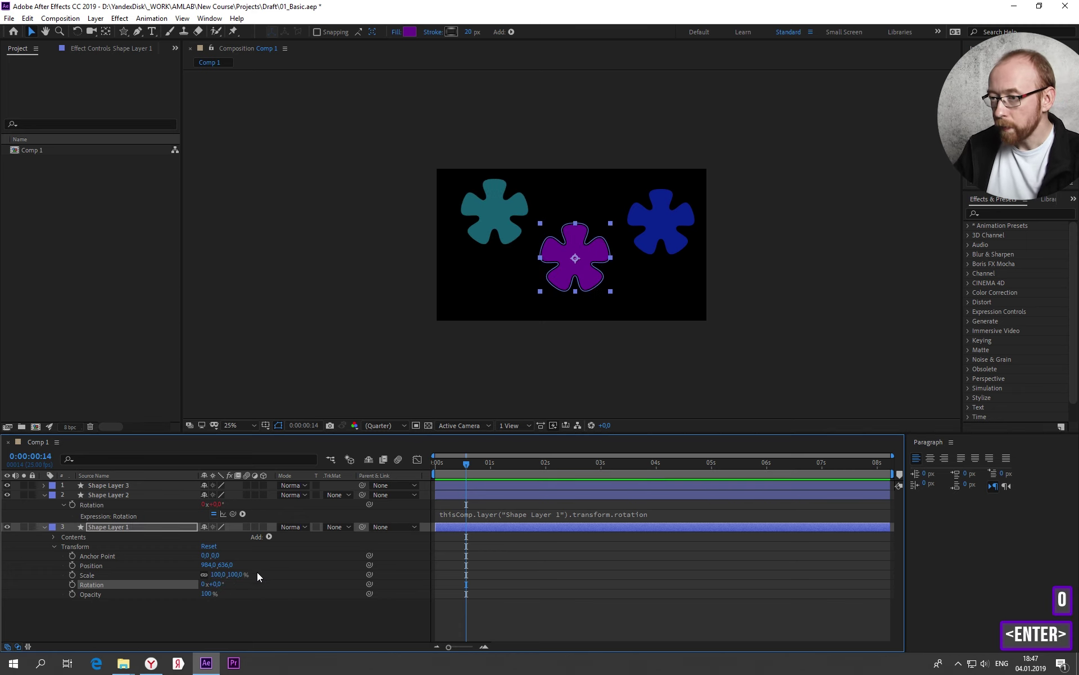
click(130, 492)
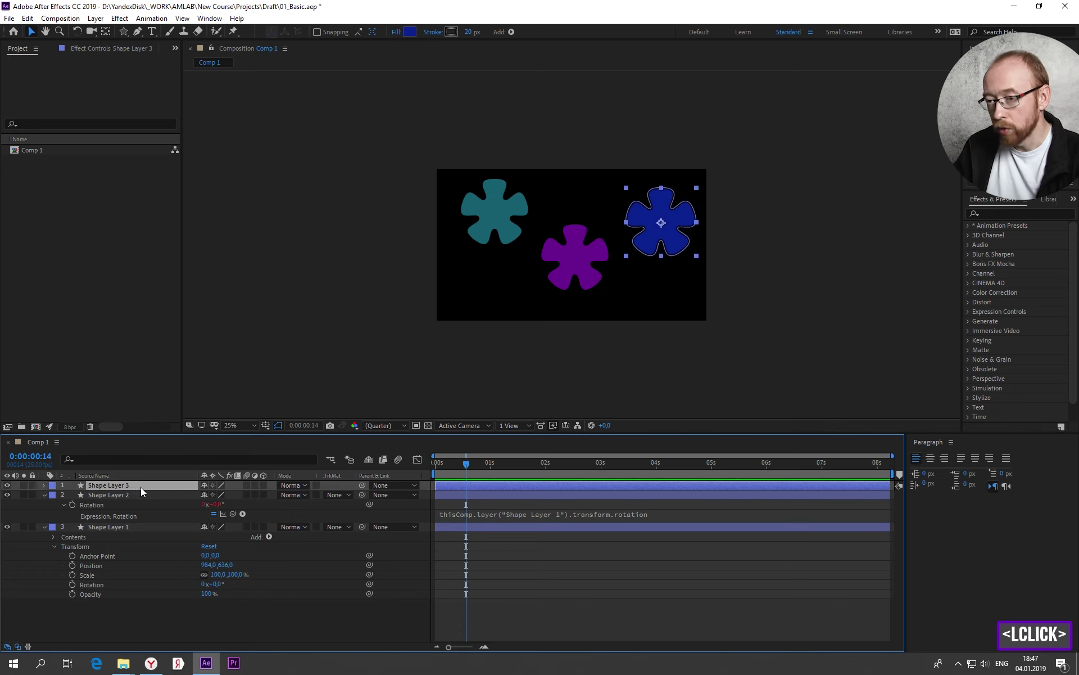
- Give the blue flower's Rotation the expression thisComp.layer("Shape Layer 1").transform.rotation
key(r)
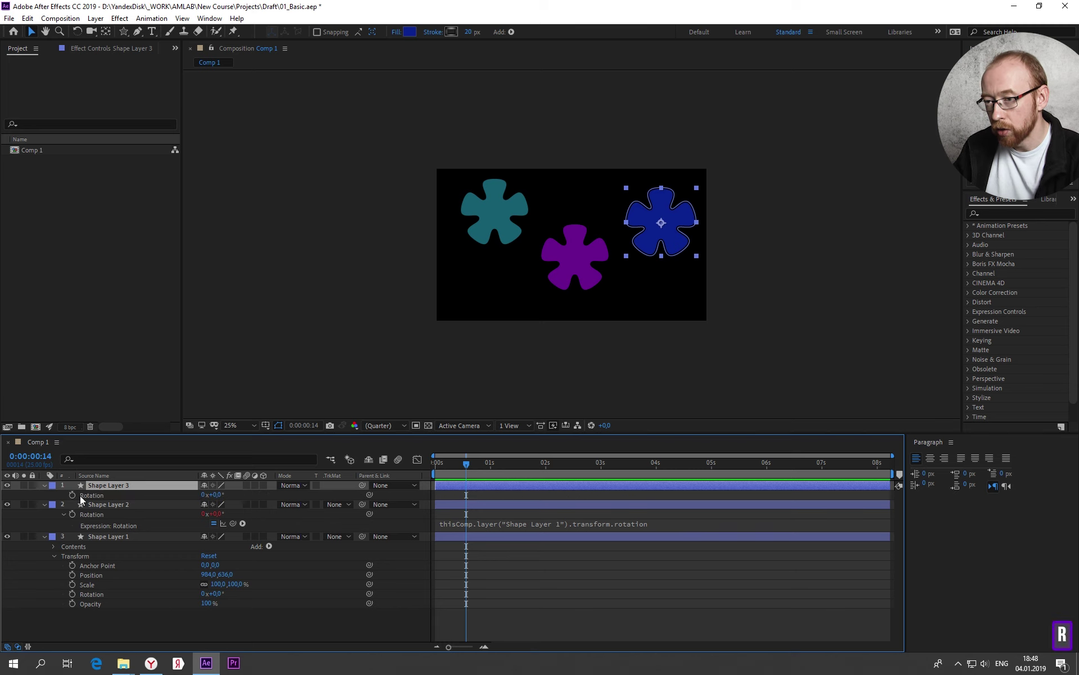
key(ctrl+z)
click(191, 628)
click(78, 501)
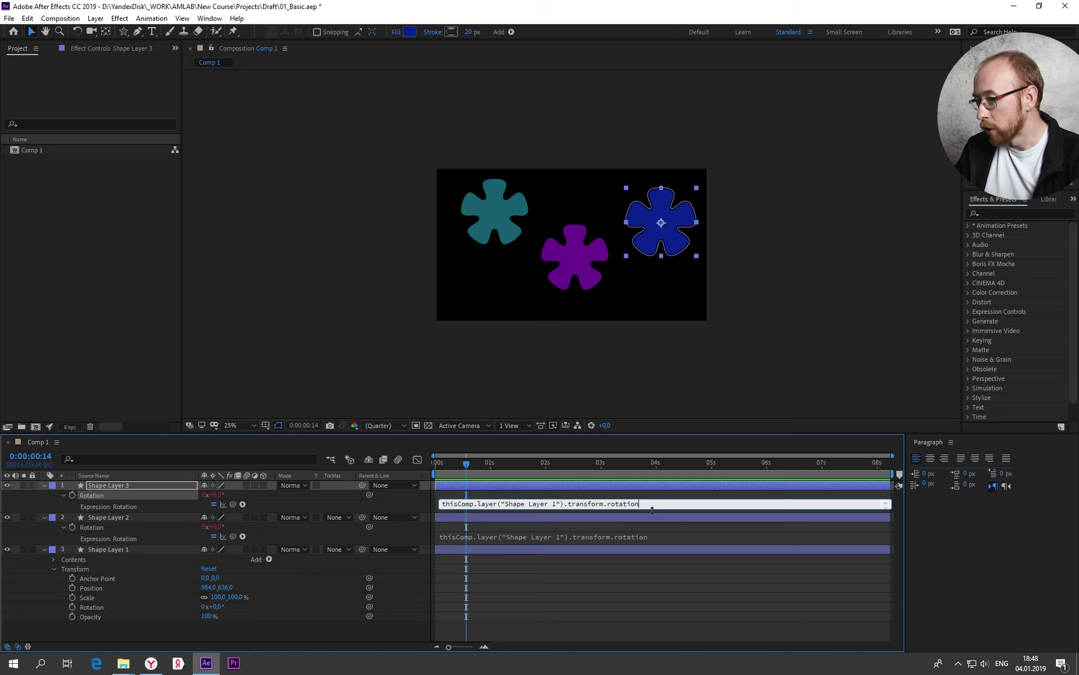
click(474, 470)
click(251, 635)
click(219, 610)
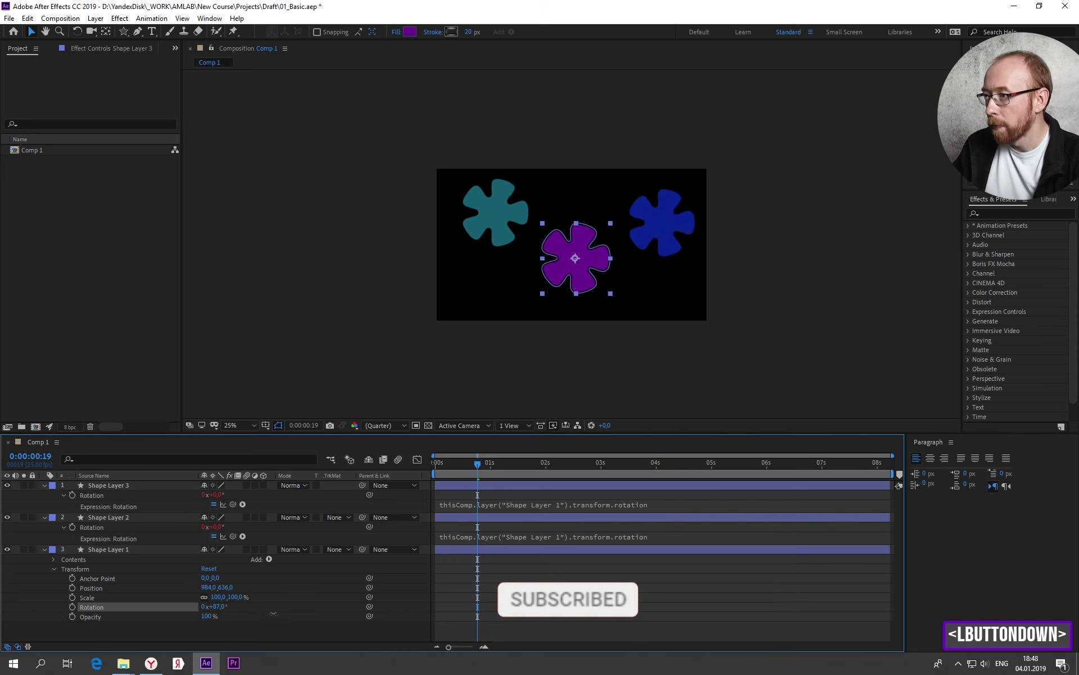
click(267, 637)
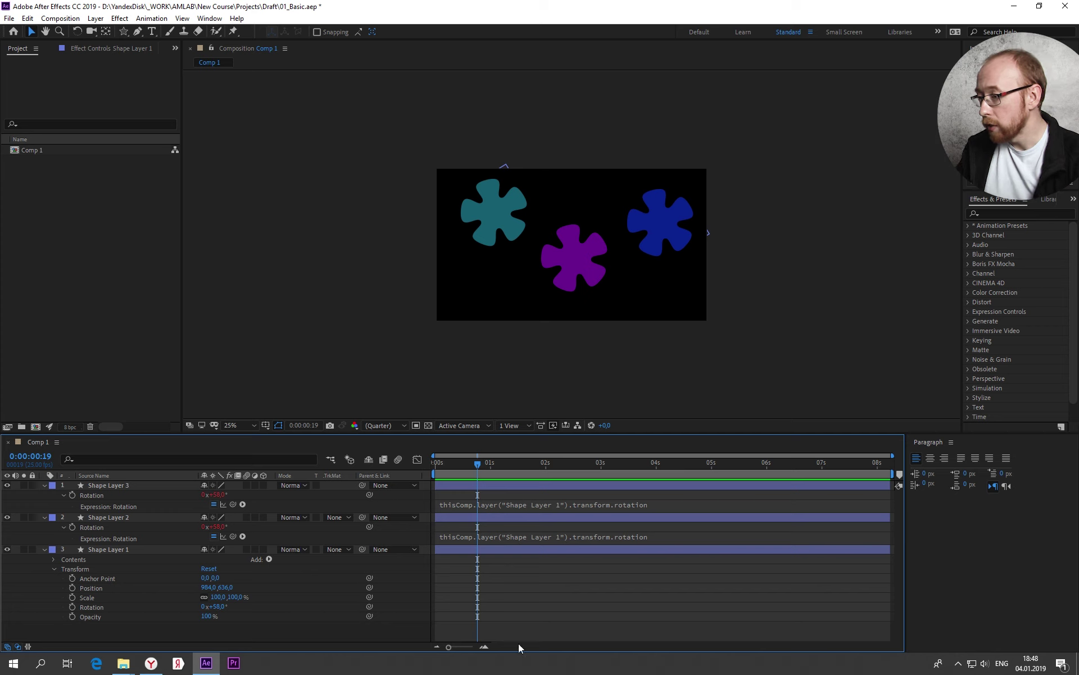
click(666, 513)
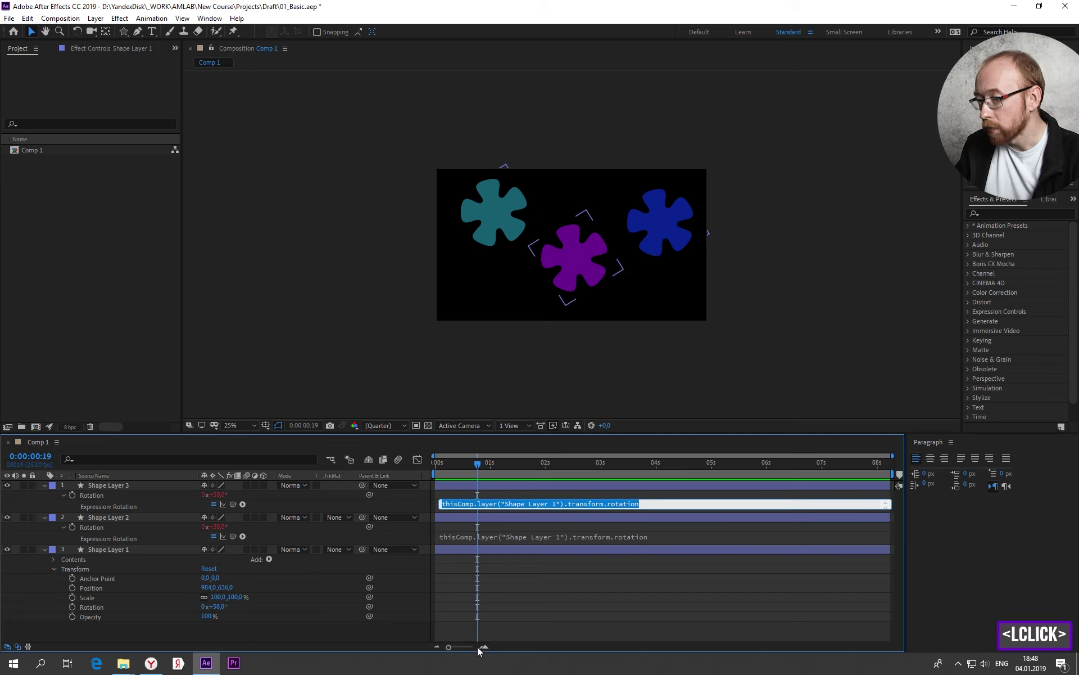
click(335, 635)
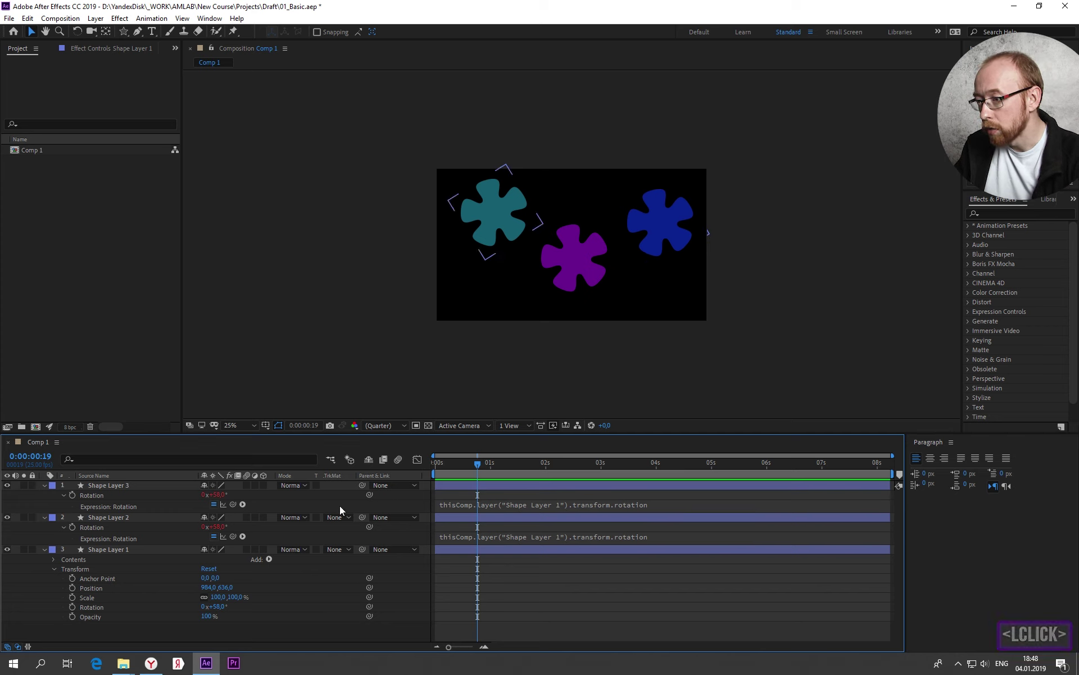
- Scrub and play the timeline to check all three flowers rotate together
click(483, 468)
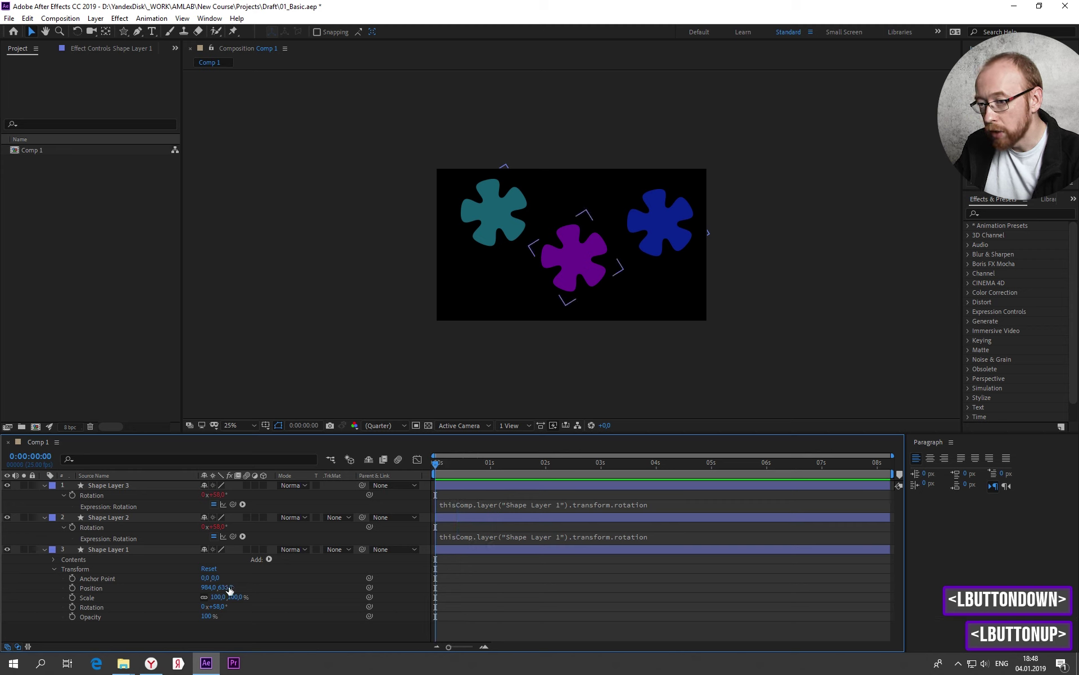
click(74, 610)
click(474, 469)
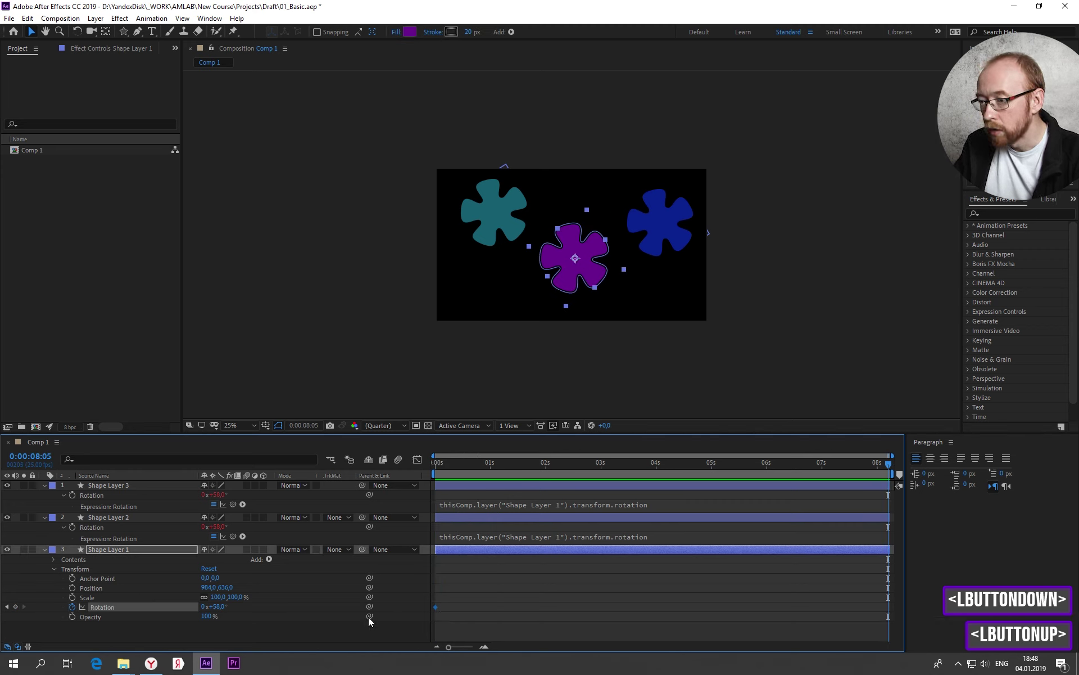
click(202, 610)
key(1)
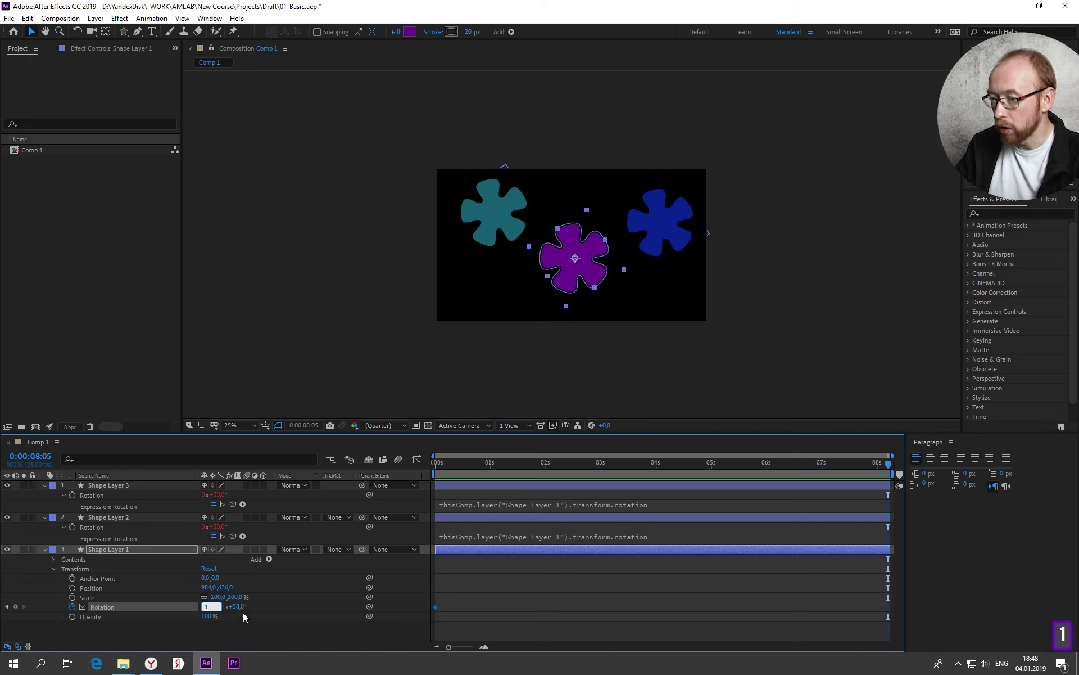
click(243, 613)
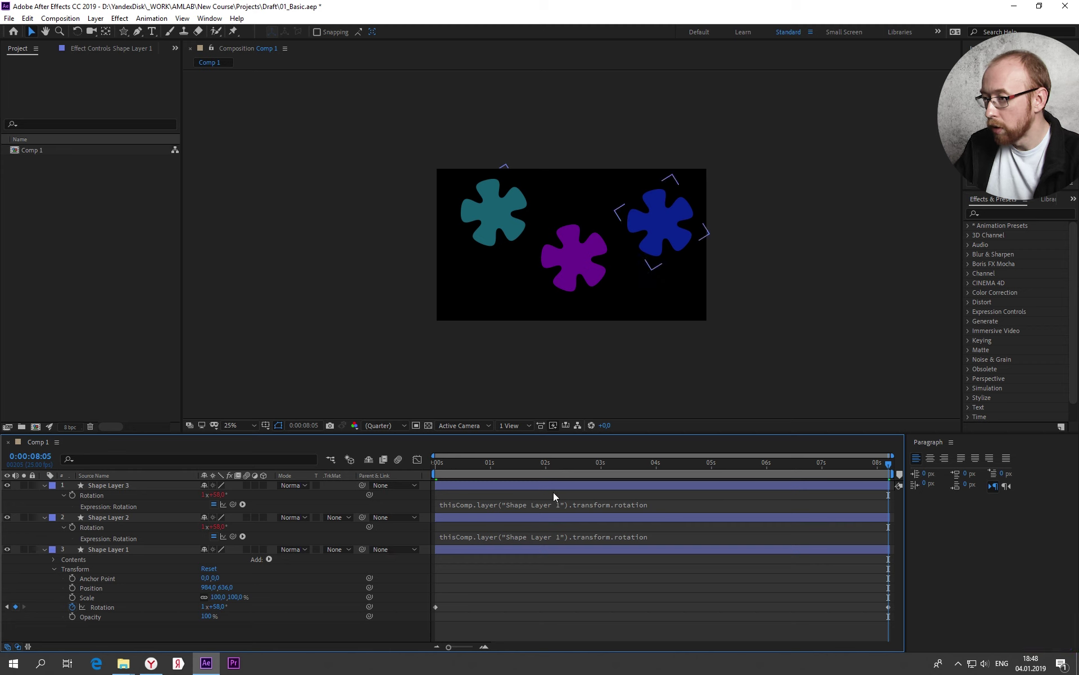
click(481, 470)
key(space)
key(space)
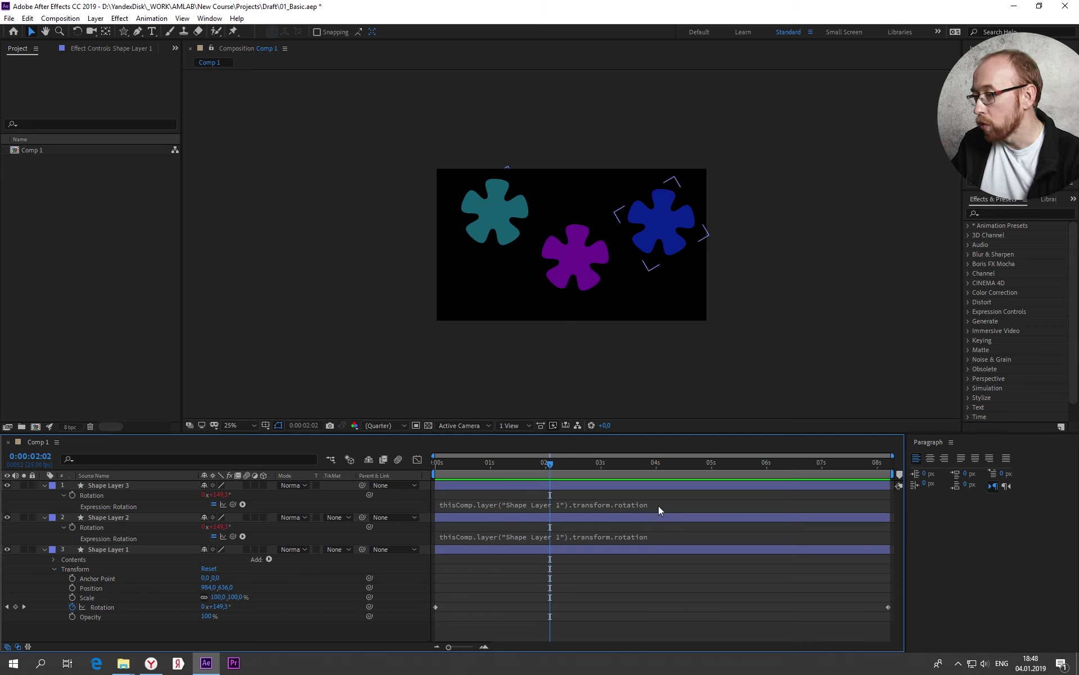
- Append /2 to the blue flower's rotation expression so it turns at half Shape Layer 1's rotation
click(148, 487)
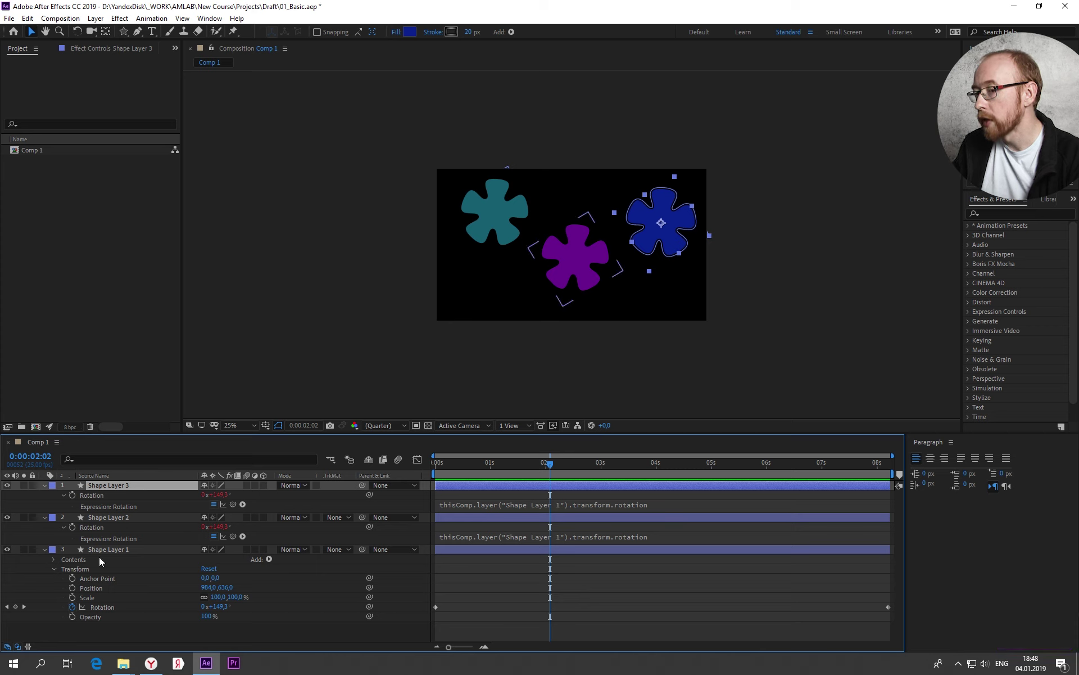
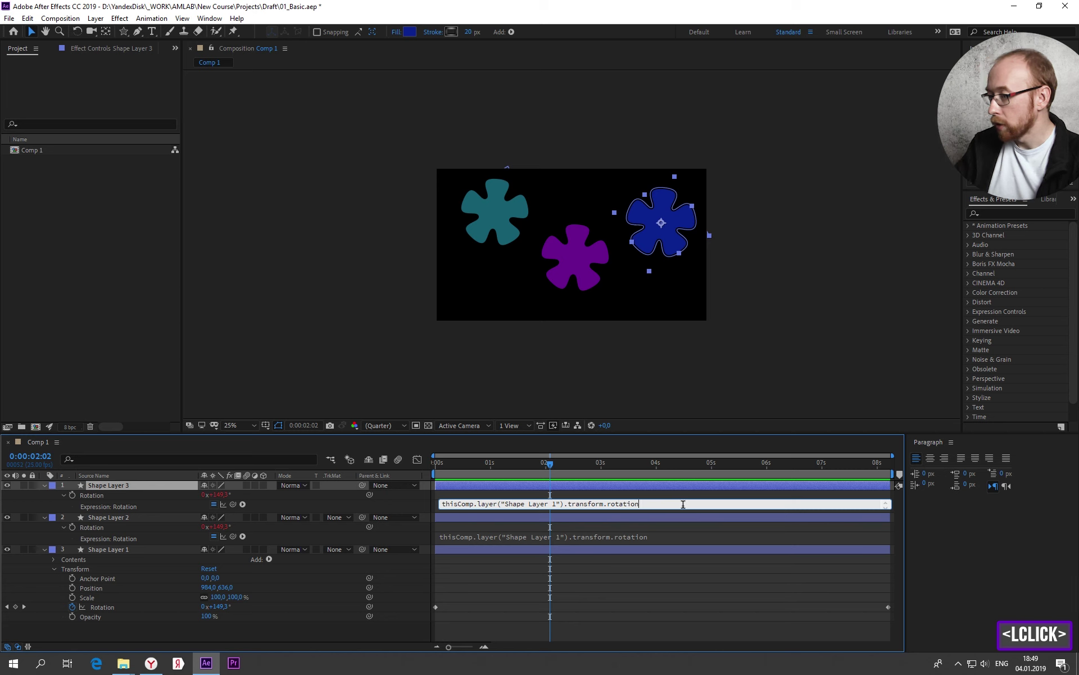
key(/)
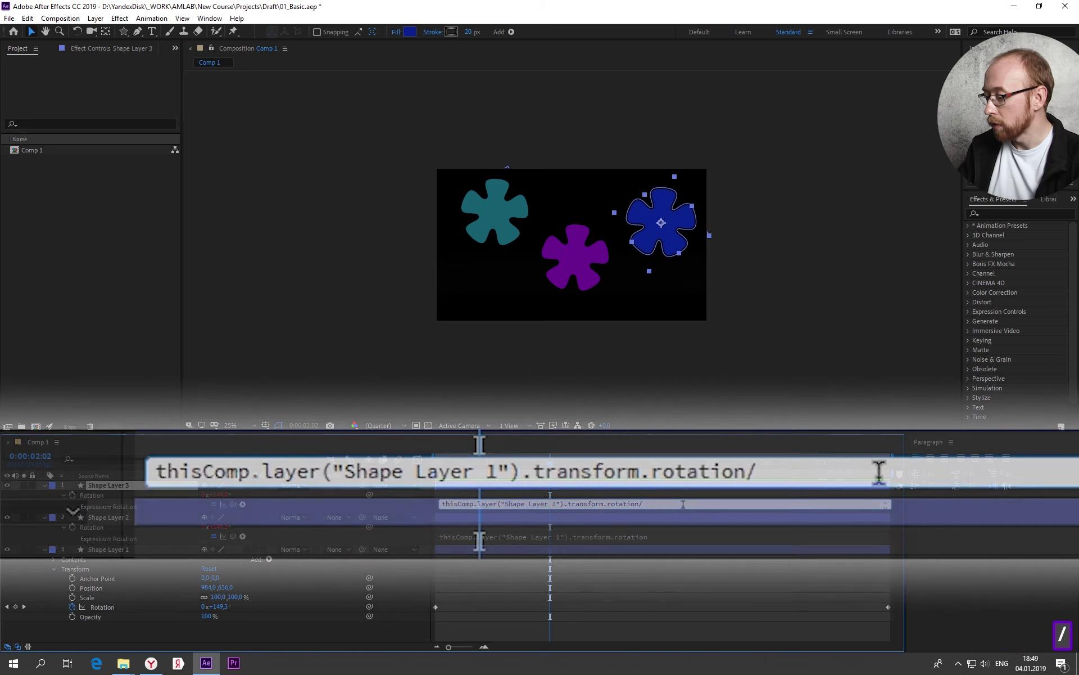
key(2)
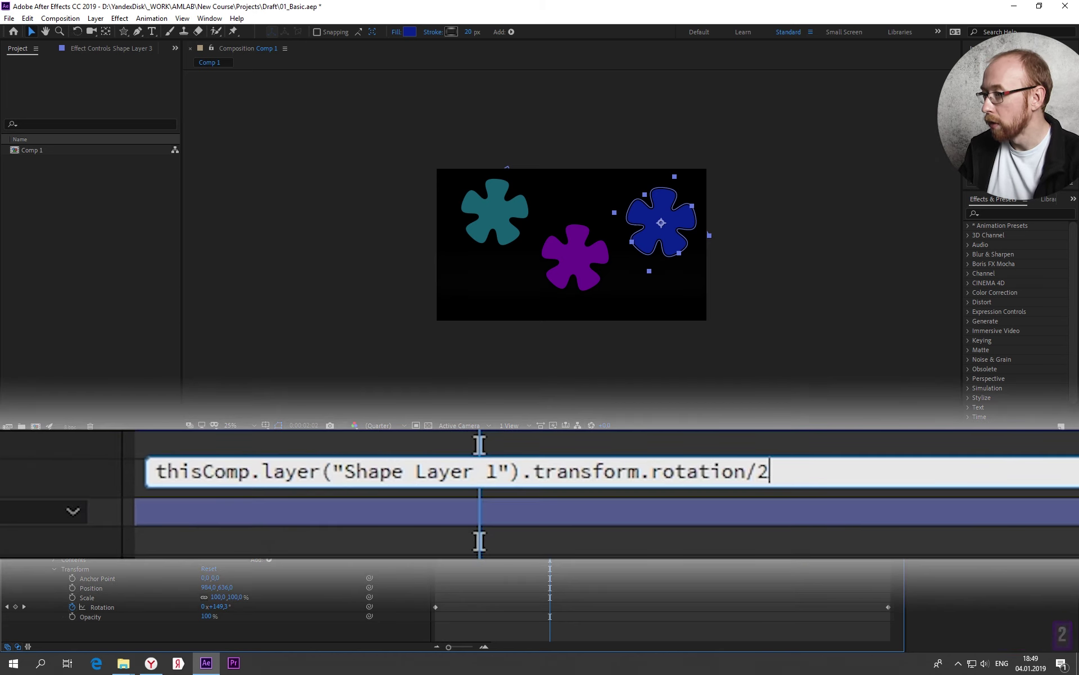
key(Return)
click(486, 472)
click(137, 521)
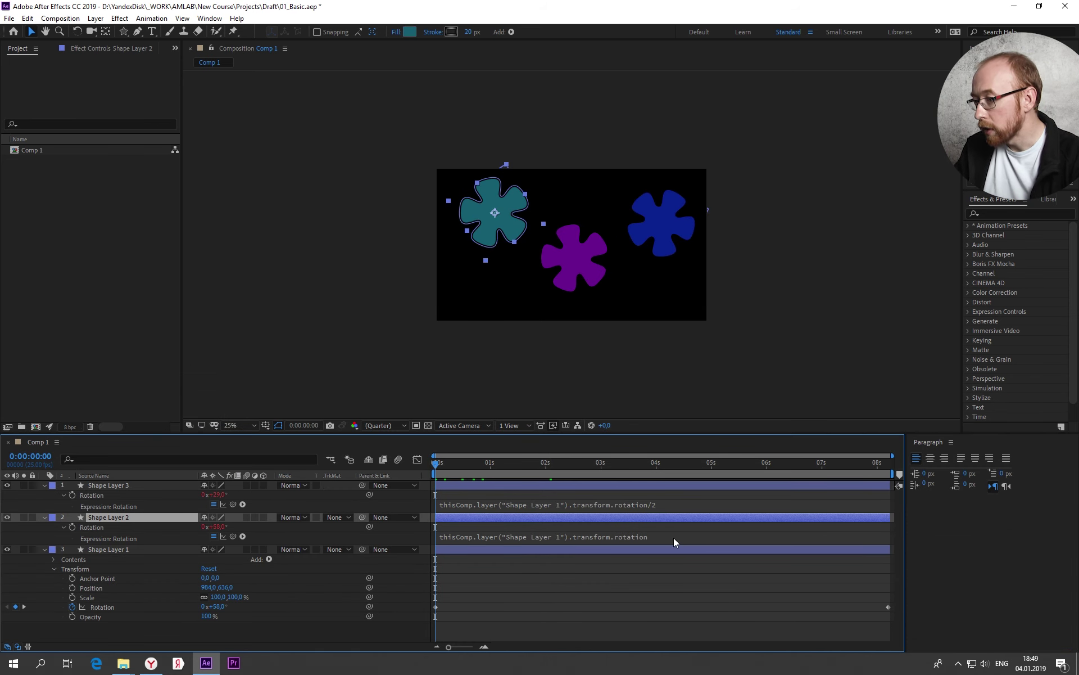
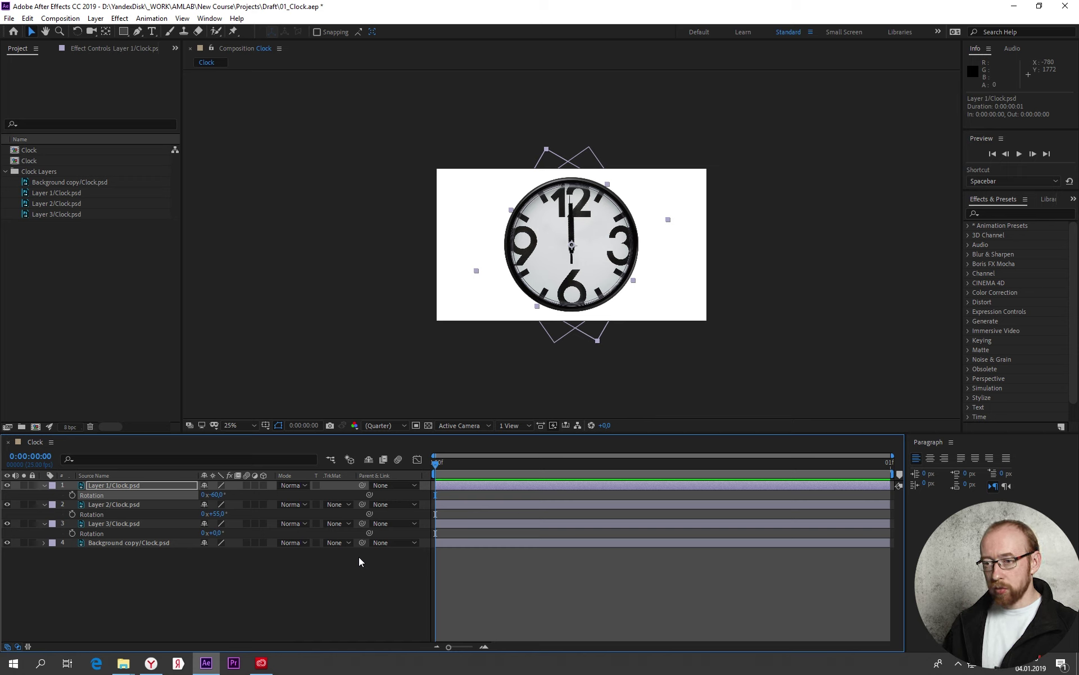
- Rename the hour-hand clock layer to Chasovaya
click(137, 509)
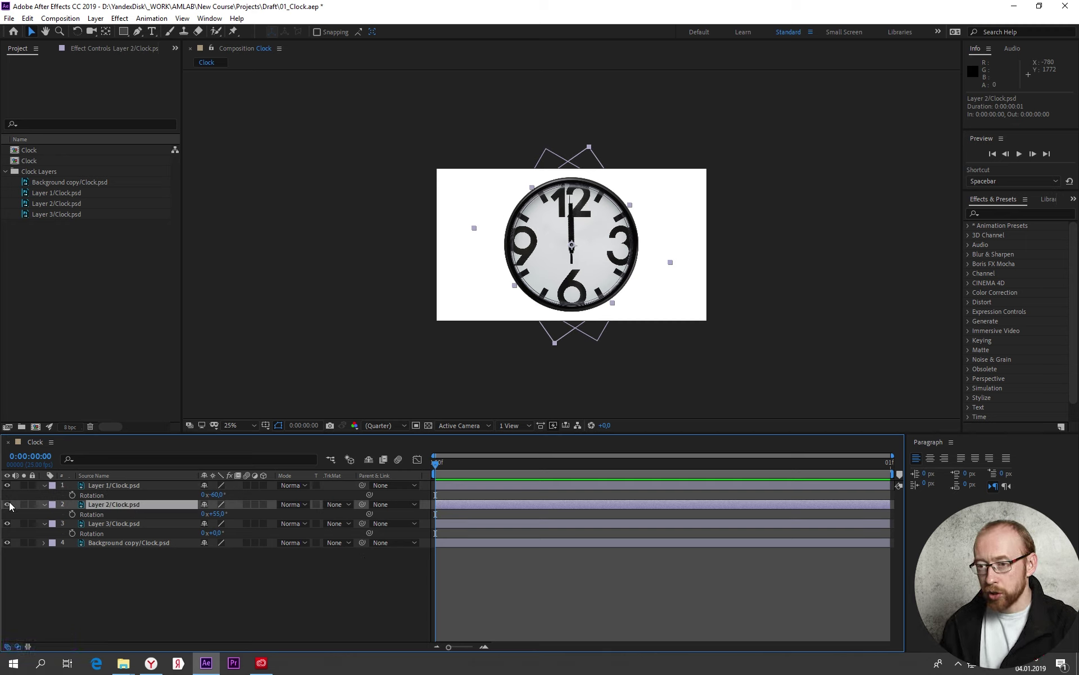
click(25, 508)
click(27, 508)
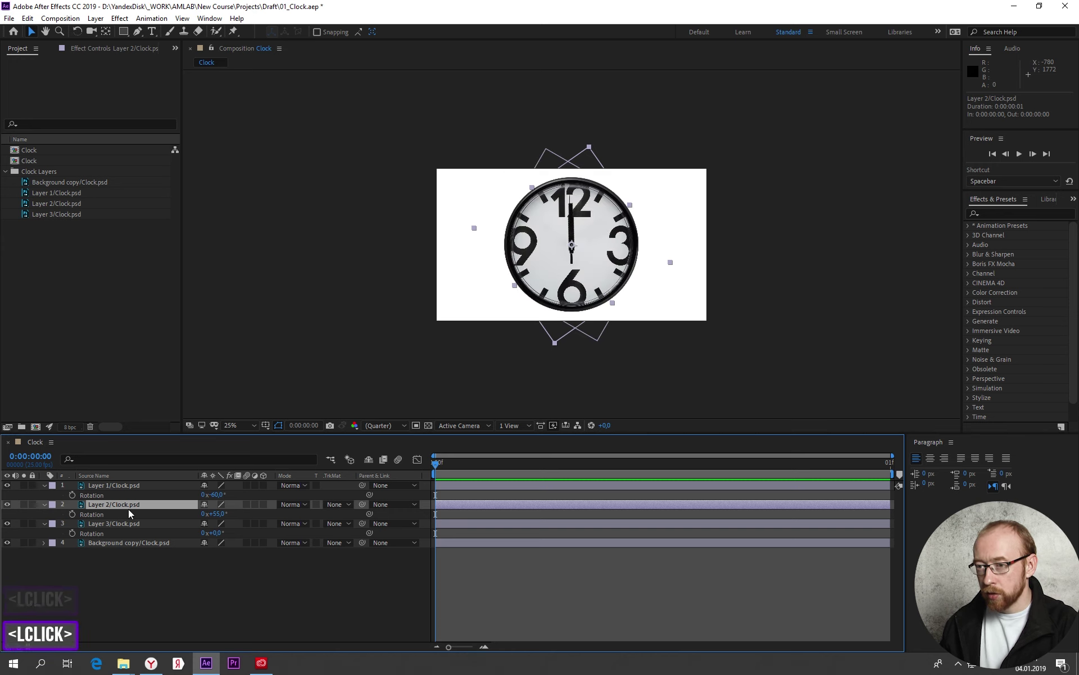
double_click(130, 509)
key(Return)
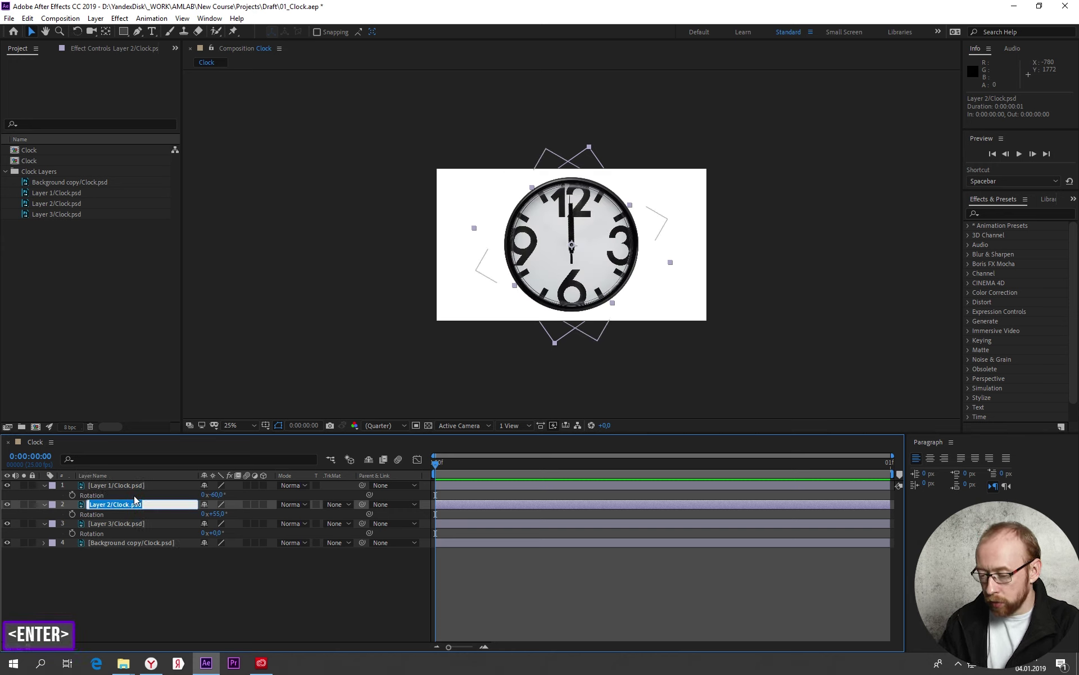
text(cha)
- Rename the minute-hand clock layer to Minutnaya
click(138, 487)
double_click(36, 490)
key(Return)
text(minua)
key(BackSpace)
text(aya)
key(Return)
- Rename the remaining hand layer 'second' and reveal the hand layers' Rotation properties
click(141, 528)
key(Return)
text(second)
key(Return)
click(131, 491)
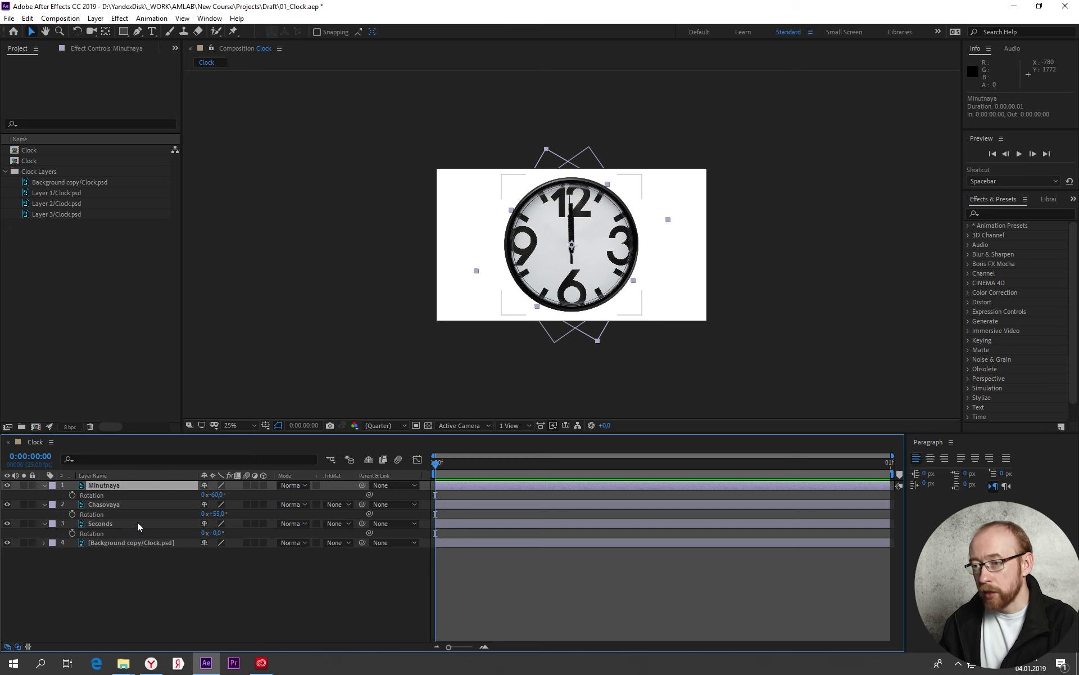
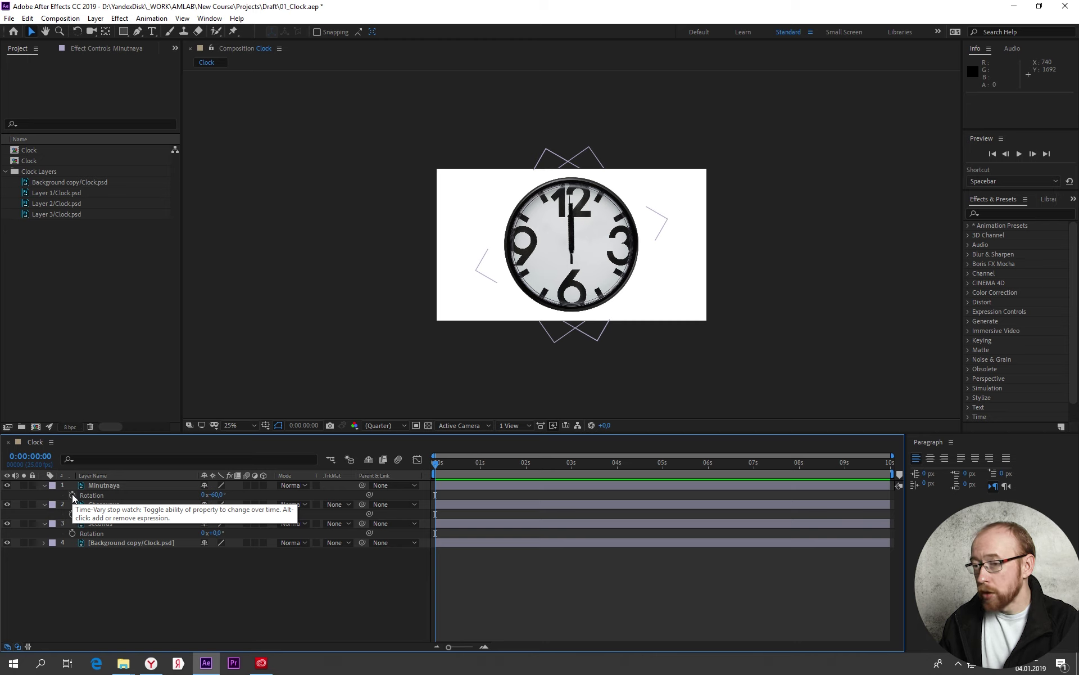
- Keyframe Minutnaya's rotation so it reaches about 190° near 6 seconds
click(75, 498)
click(470, 476)
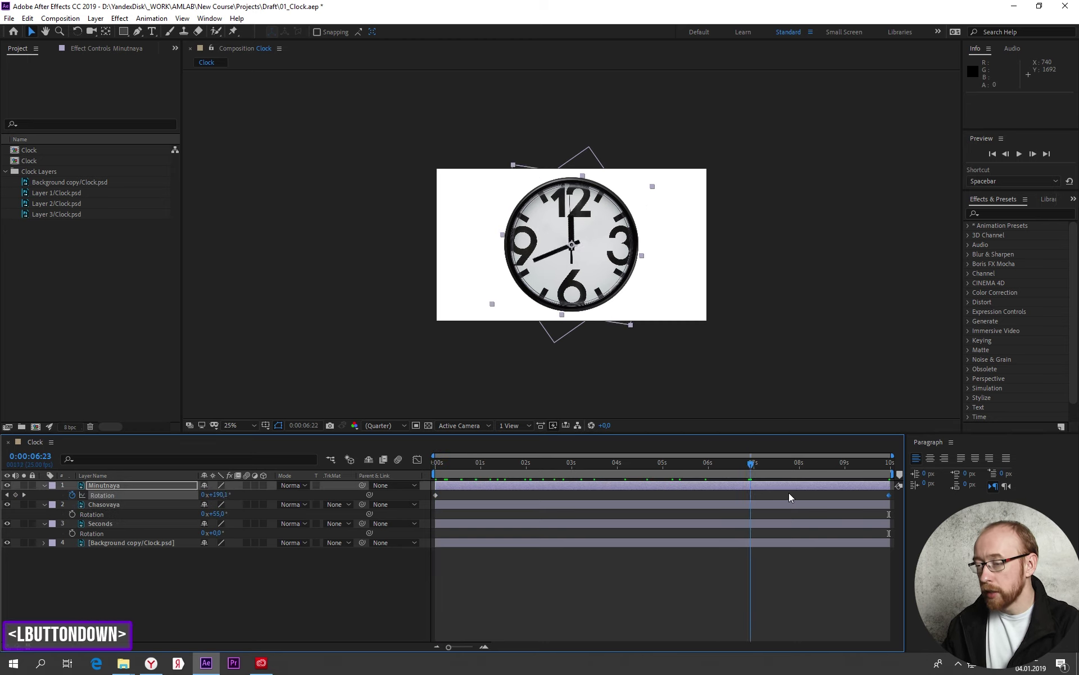
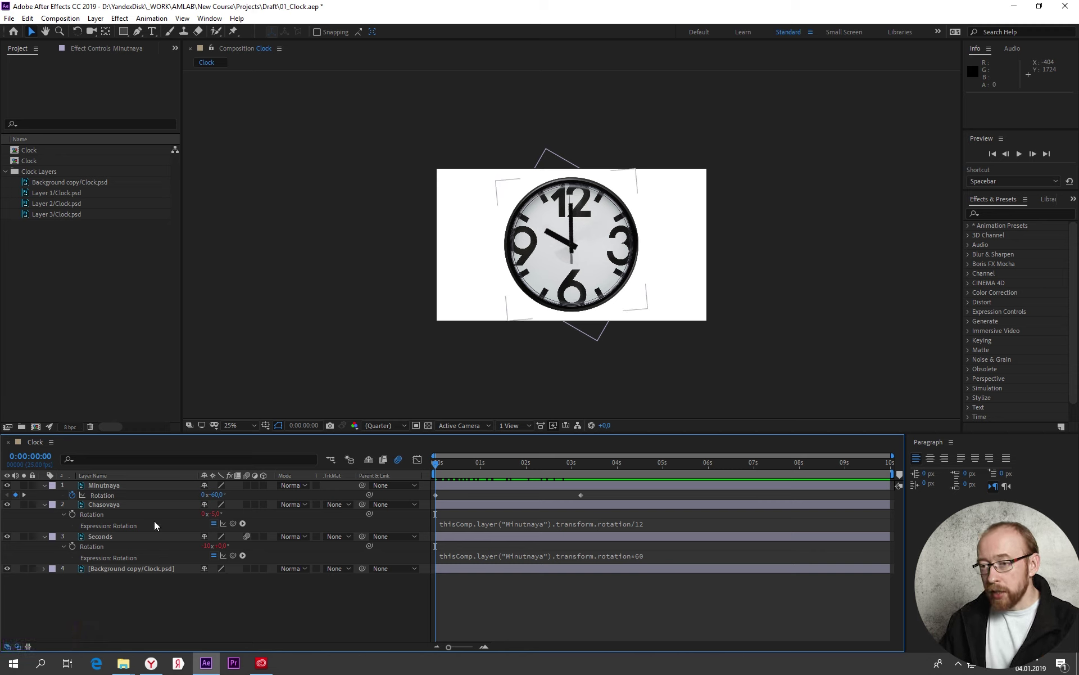
- Replace Minutnaya's Rotation with the expression time so the hand turns with playback
click(108, 489)
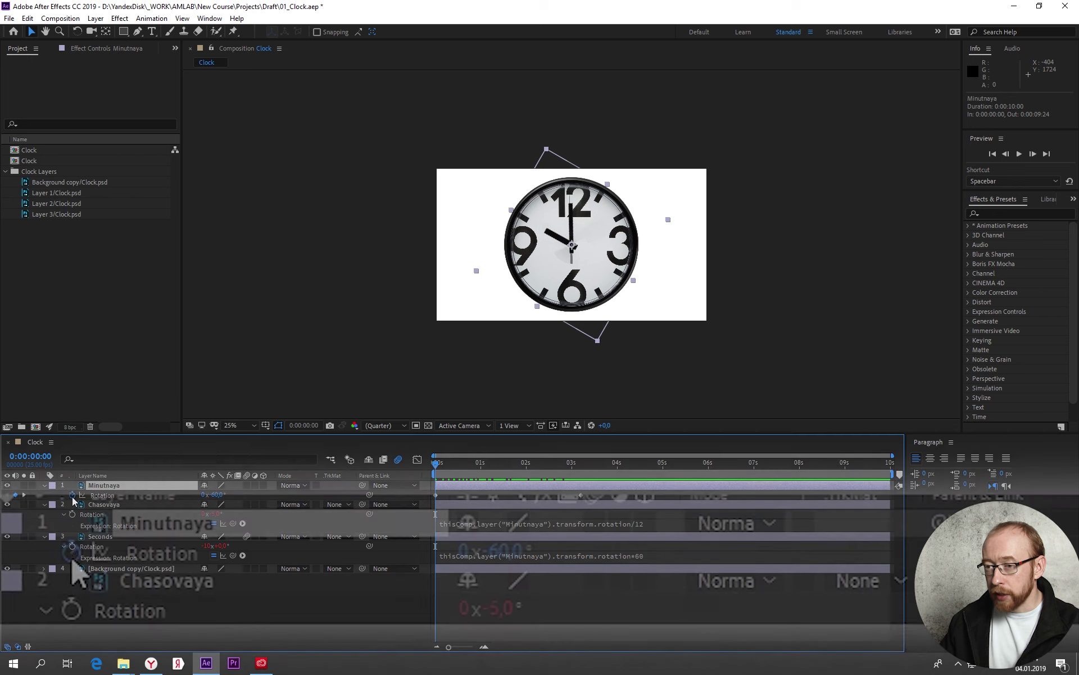
click(84, 565)
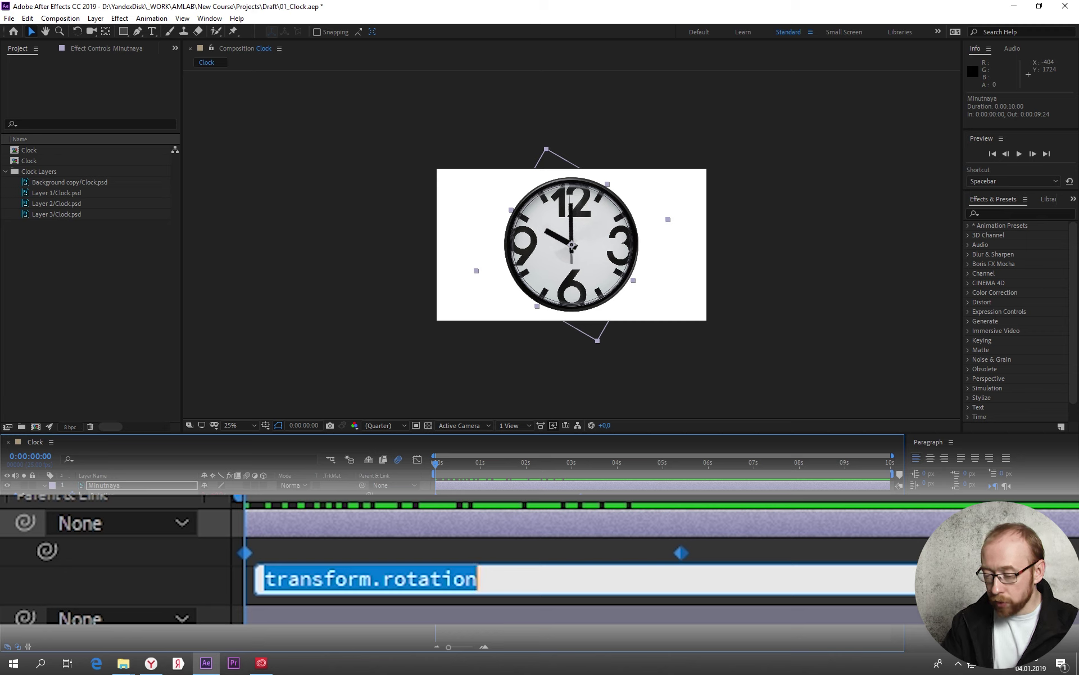
key(t)
text(ime)
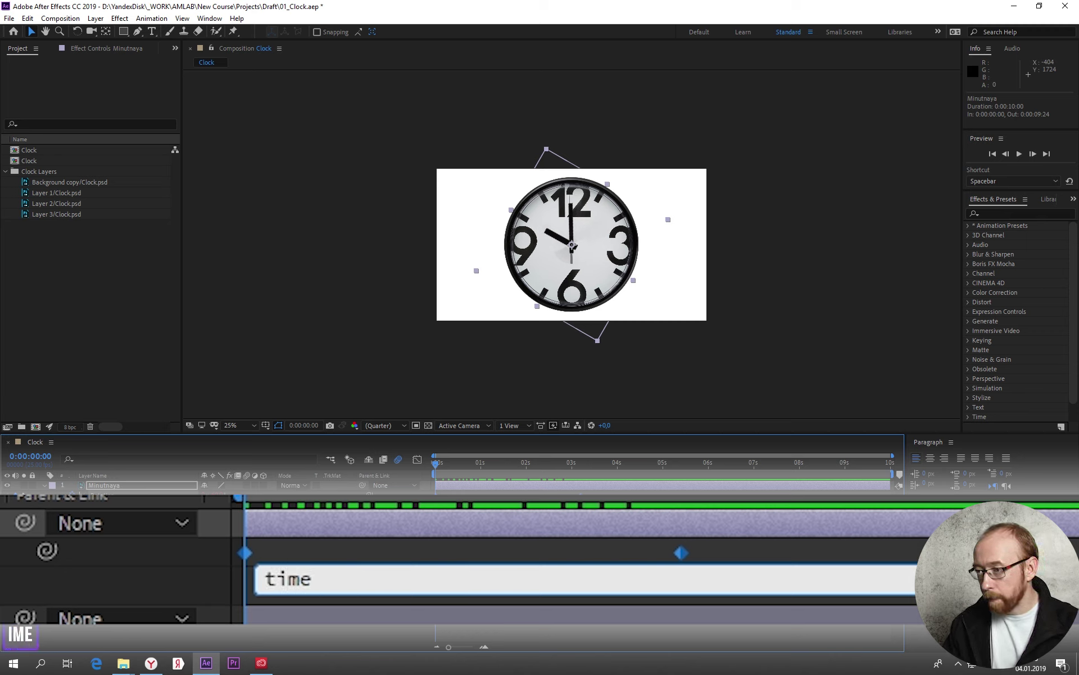
key(Return)
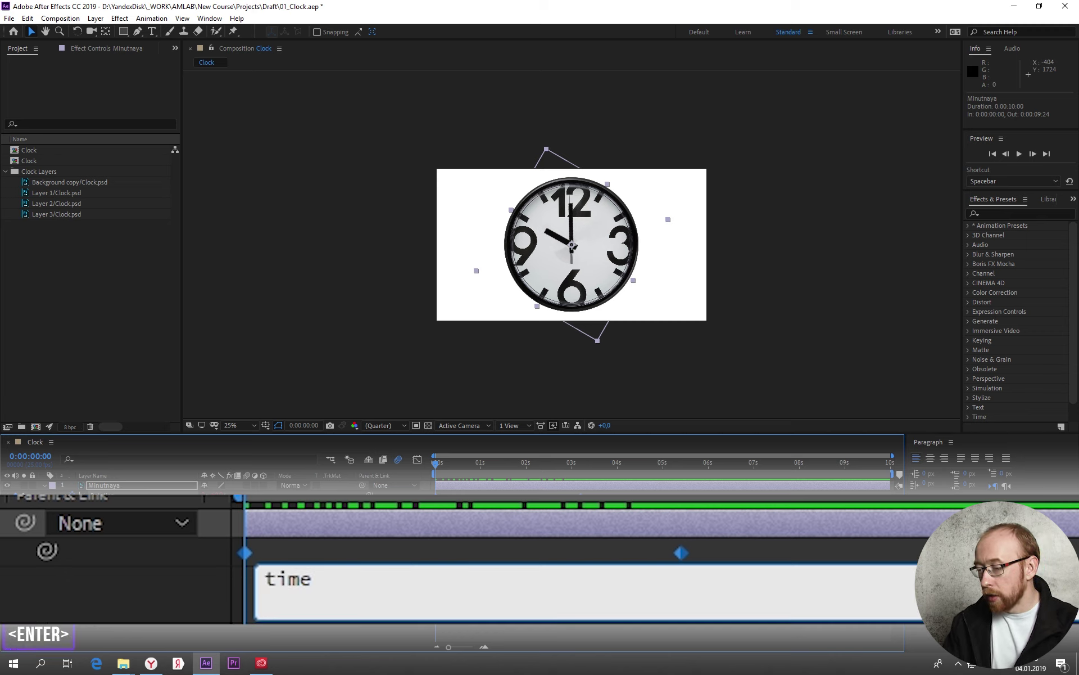
key(BackSpace)
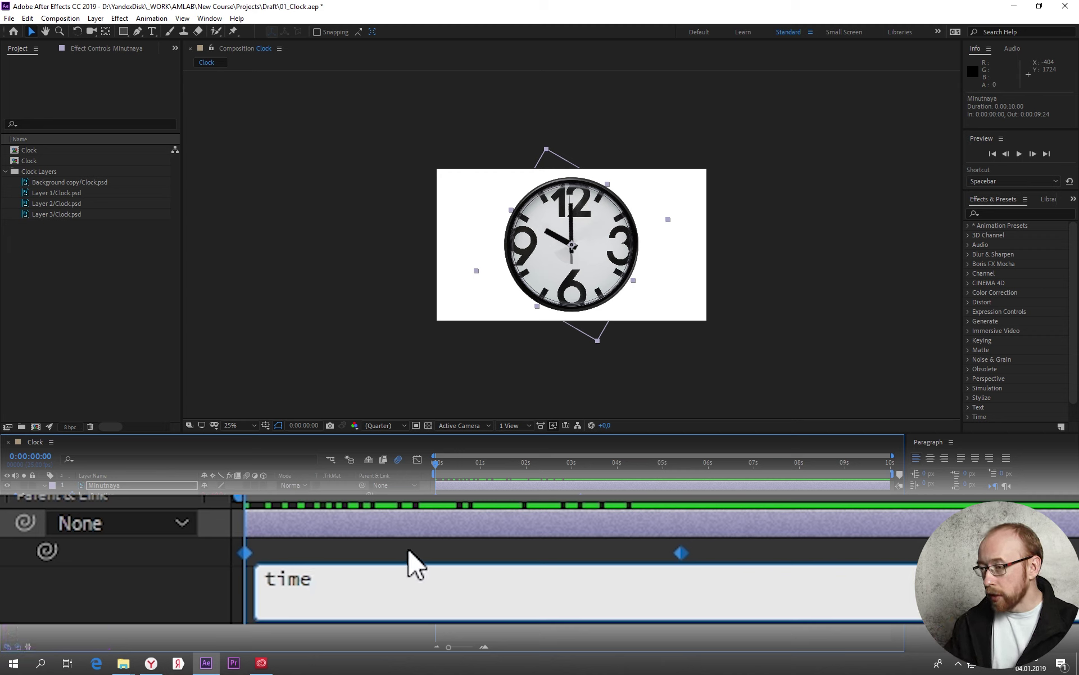
click(416, 562)
click(336, 591)
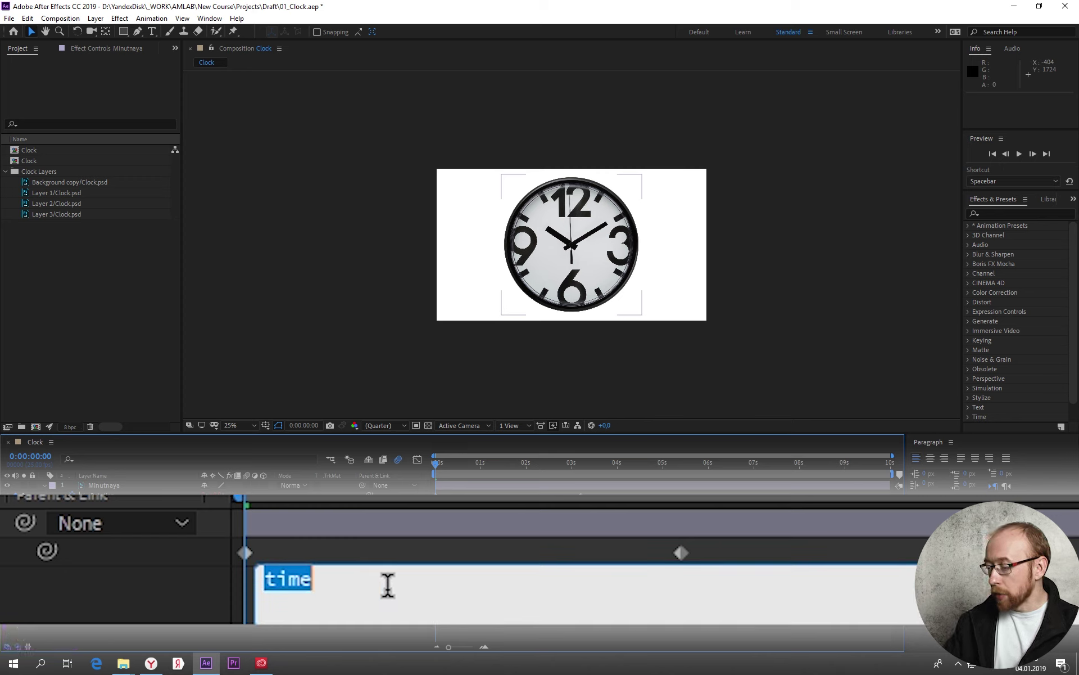
key(Return)
click(471, 463)
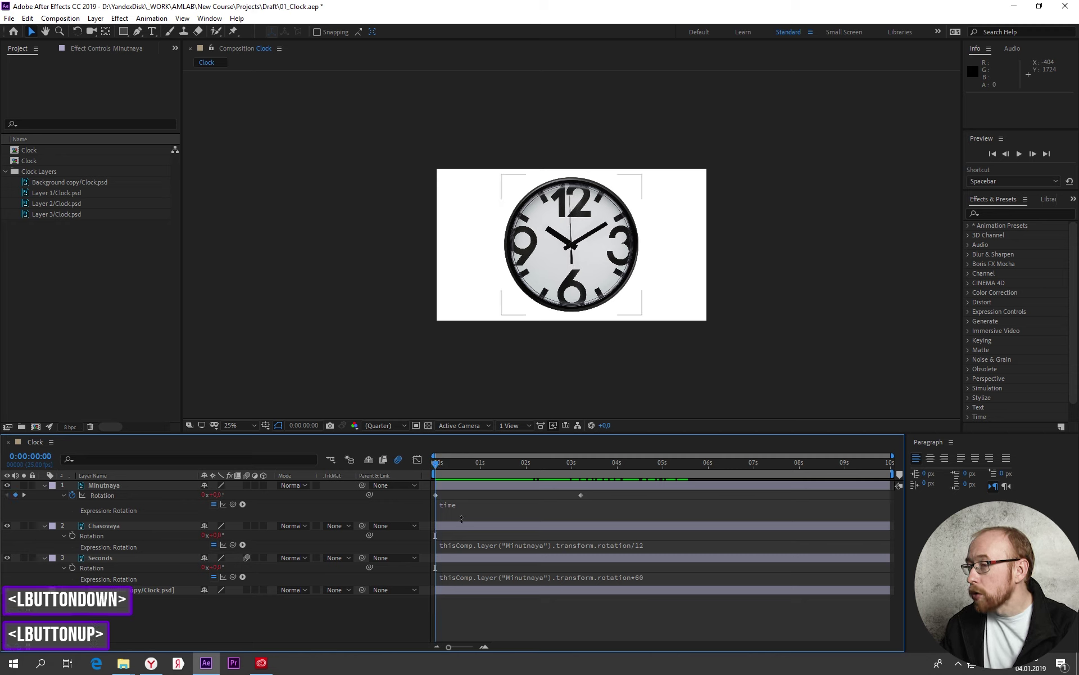
key(space)
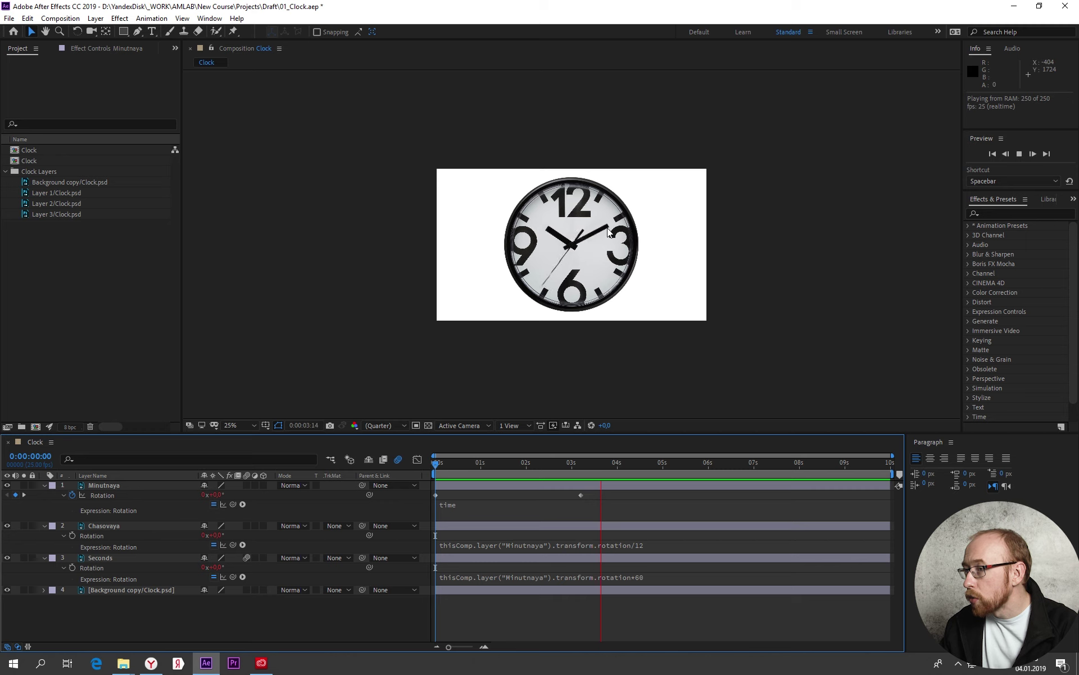
key(space)
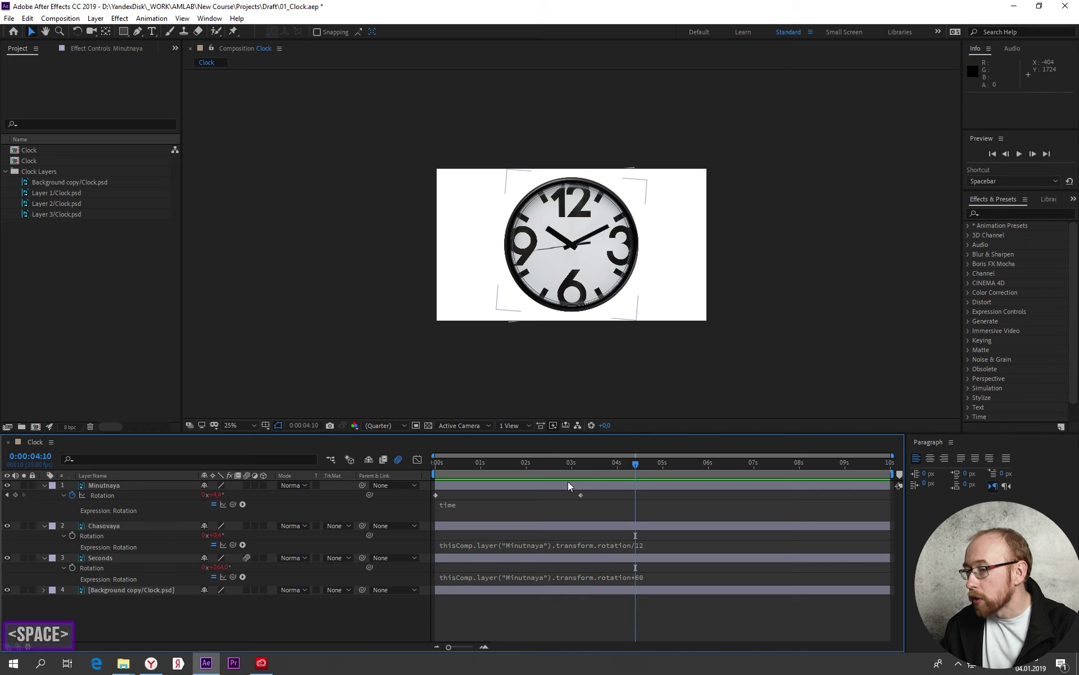
click(639, 470)
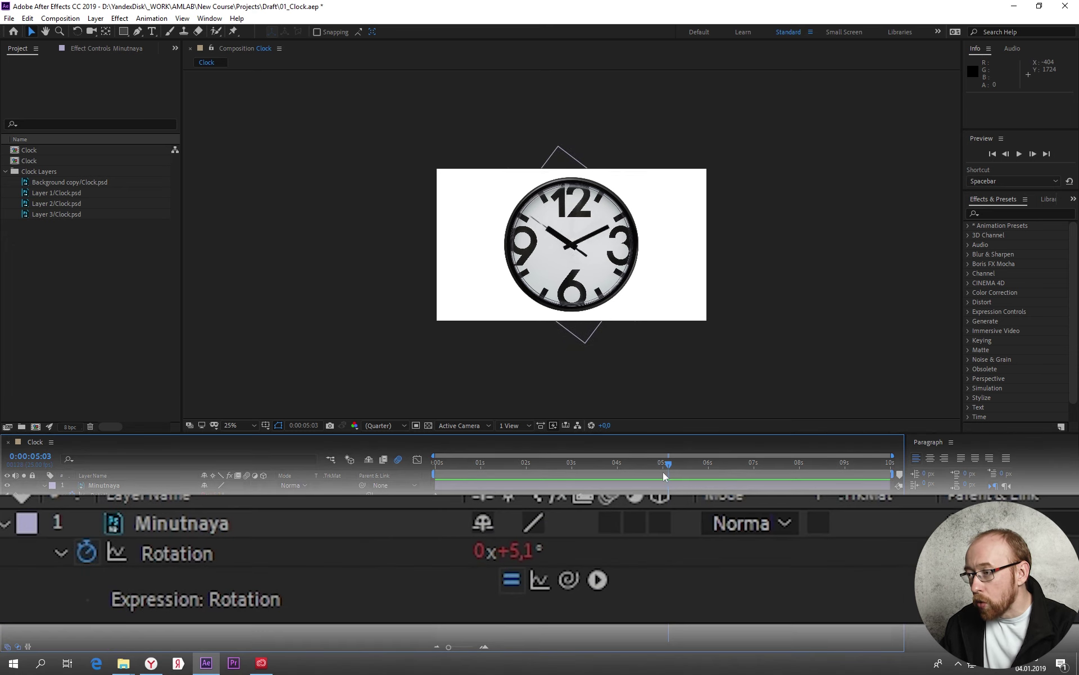
click(675, 469)
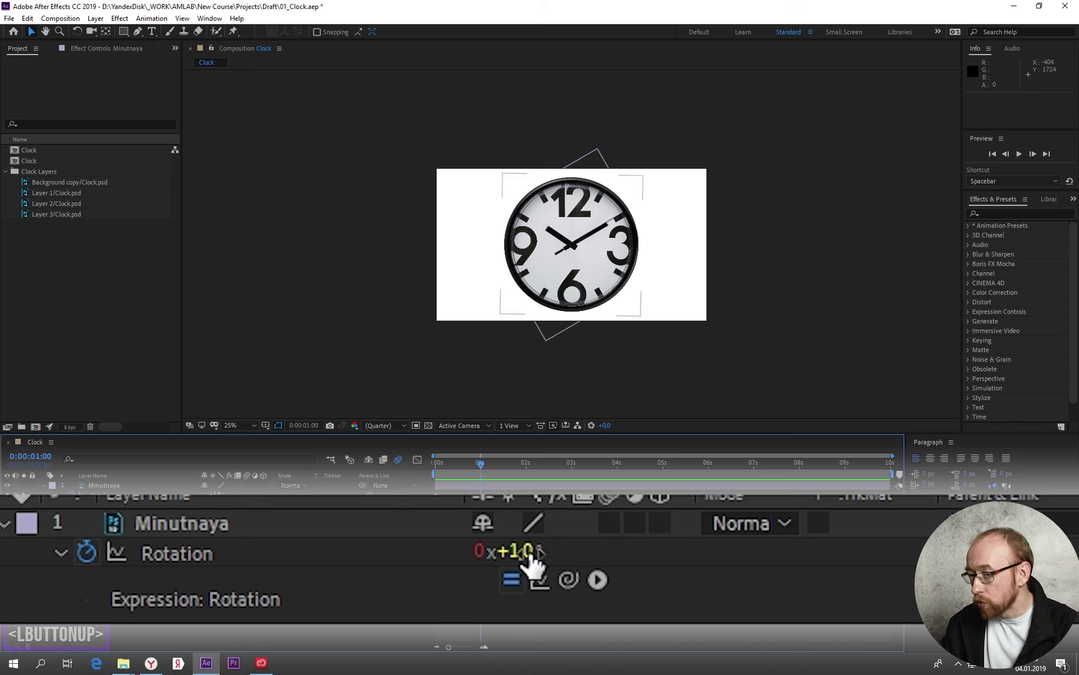
click(487, 469)
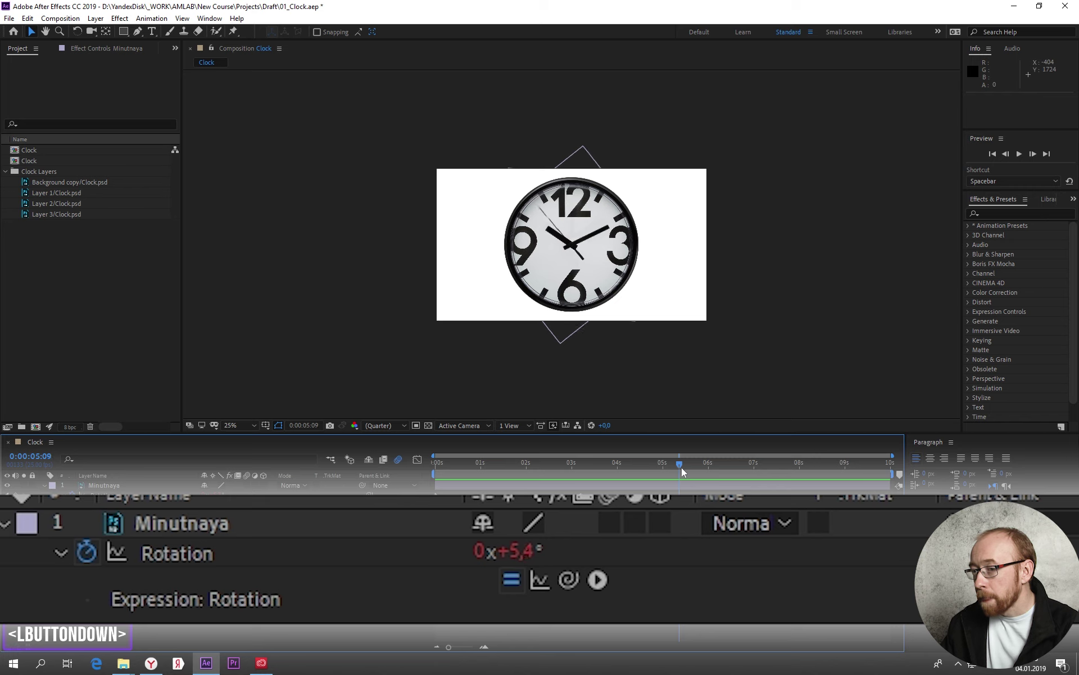
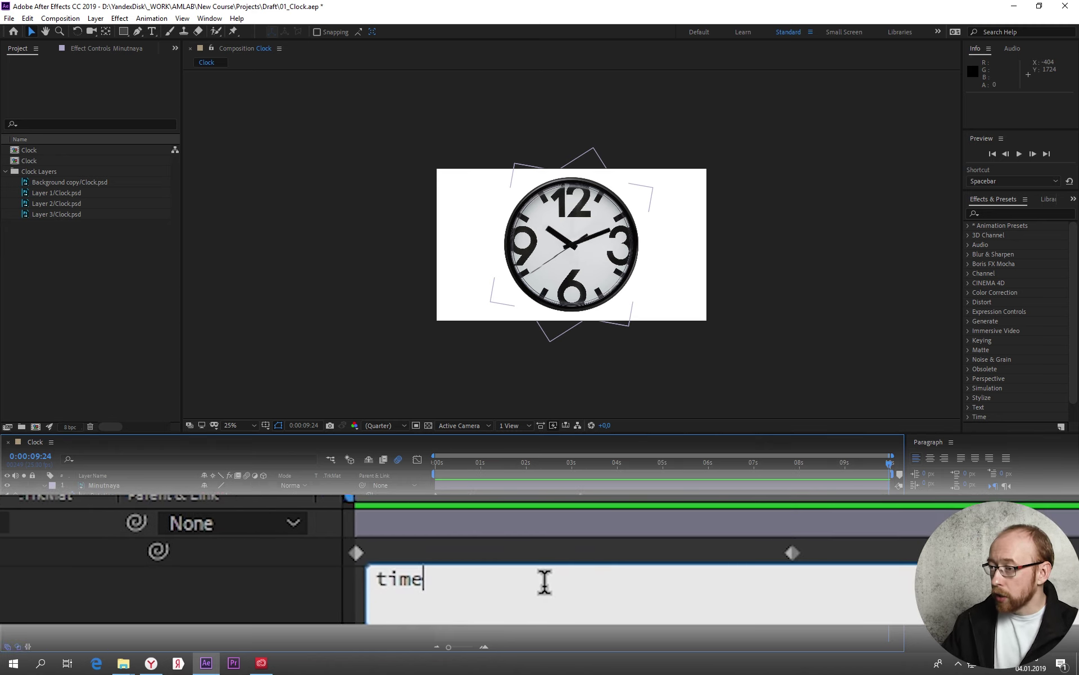
- Change the minute hand's Rotation expression to a large time multiplier and play the clock animation
click(667, 433)
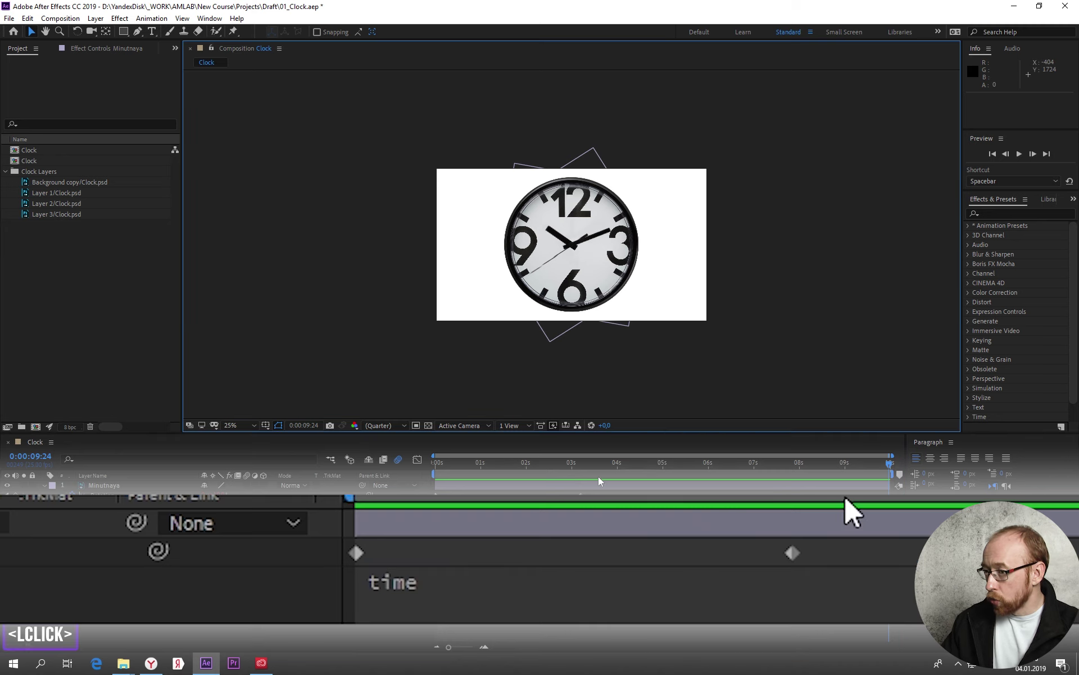
click(454, 596)
text(*)
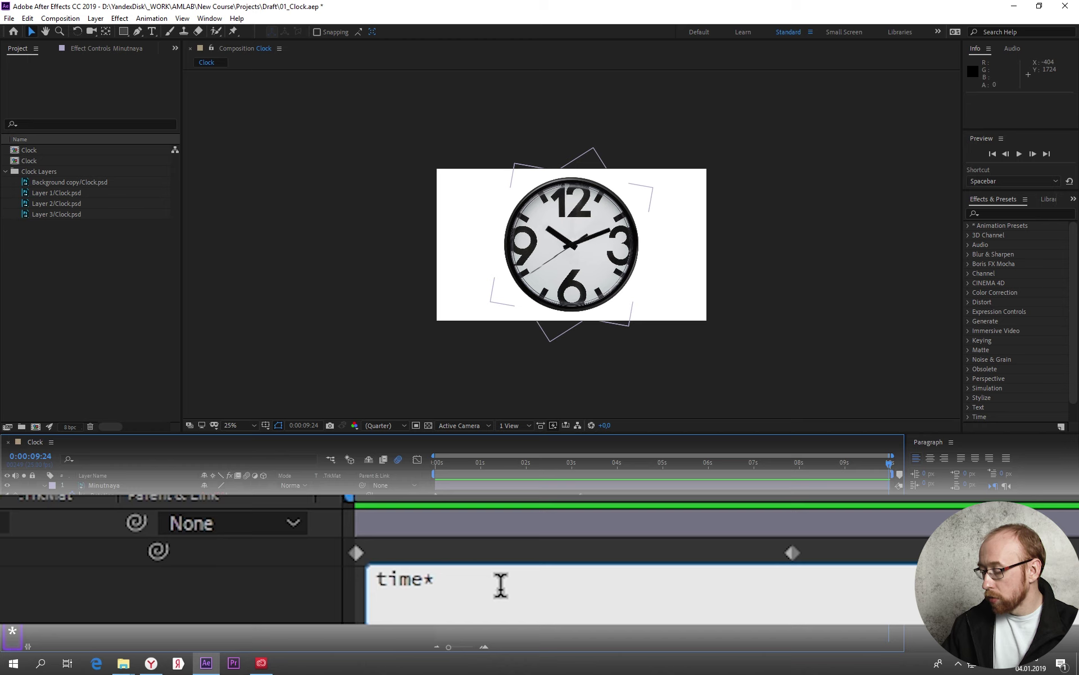
text(000)
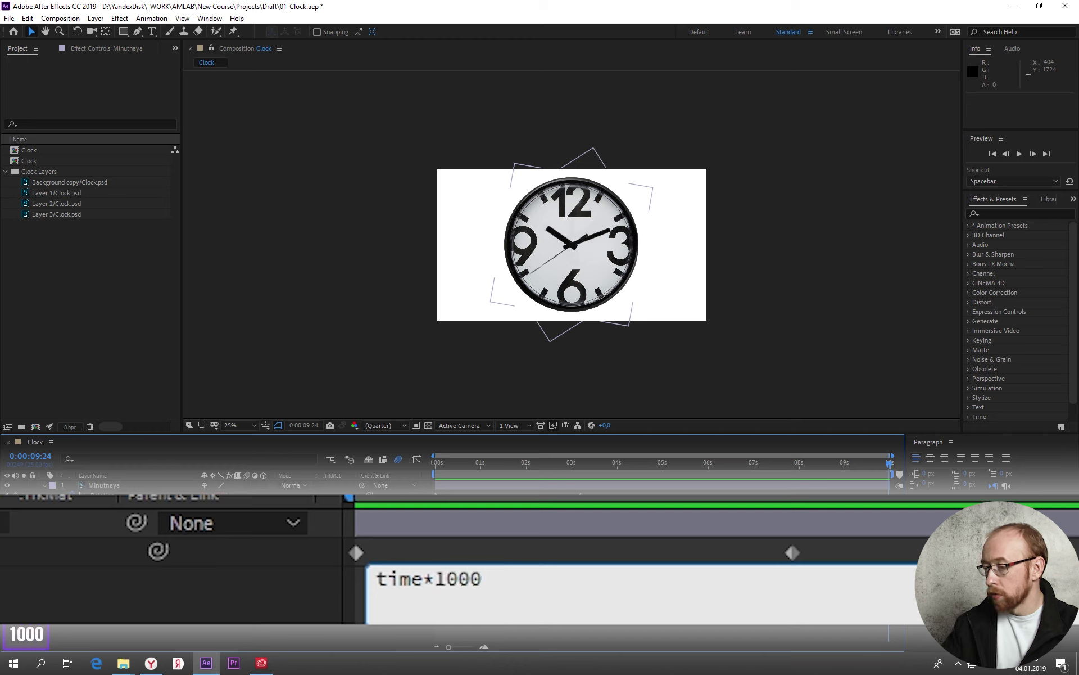
key(BackSpace)
key(Return)
click(472, 470)
key(space)
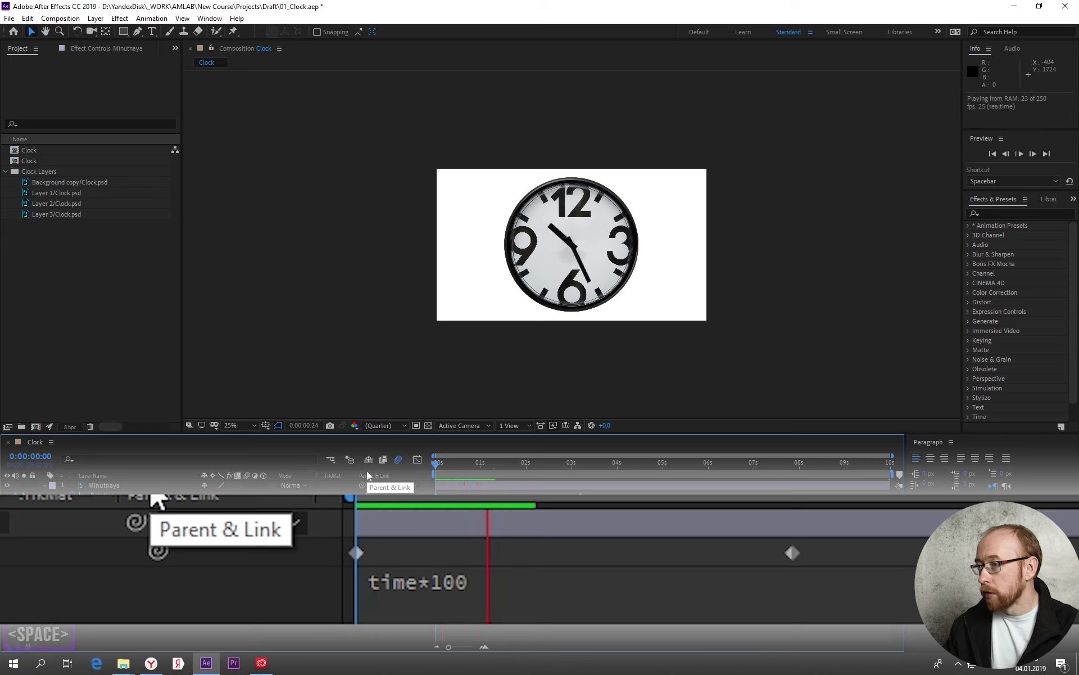
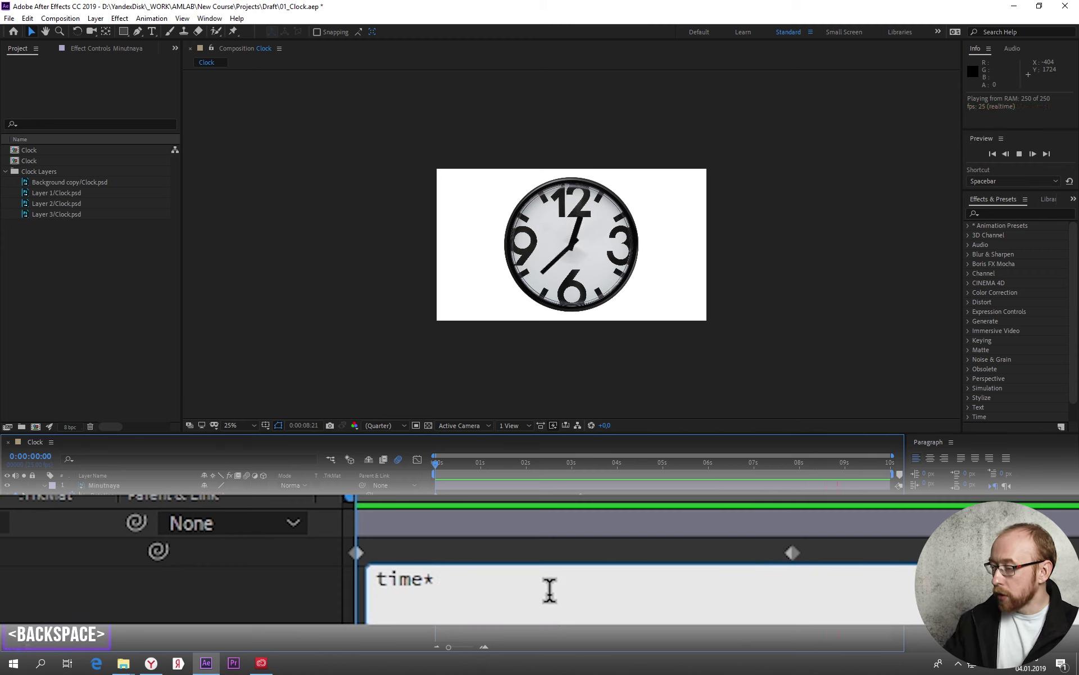
- Adjust the expression multiplier to 200 and commit it
text(200)
key(Return)
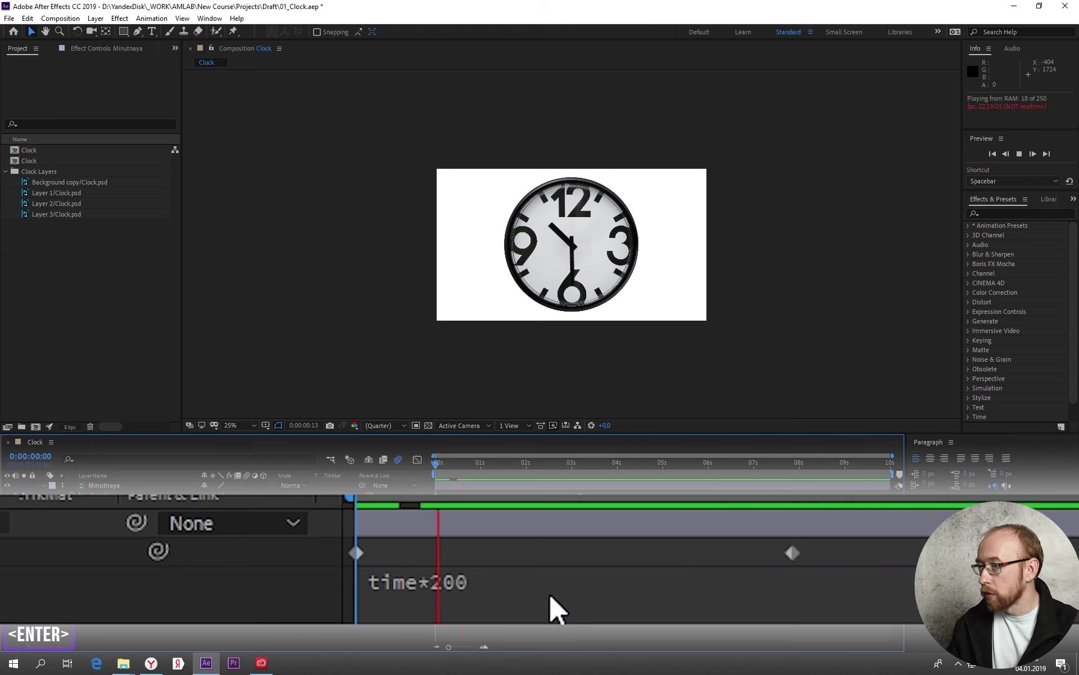